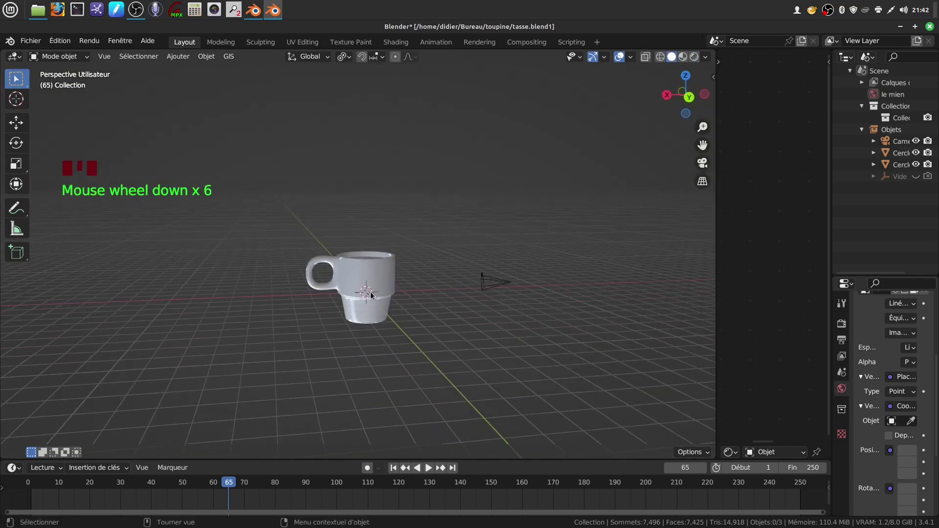
Step: From front view, add a cylinder mesh at the mug with Cap Fill Type set to Nothing
key(KP_1)
drag(351, 300, 176, 60)
drag(177, 60, 311, 134)
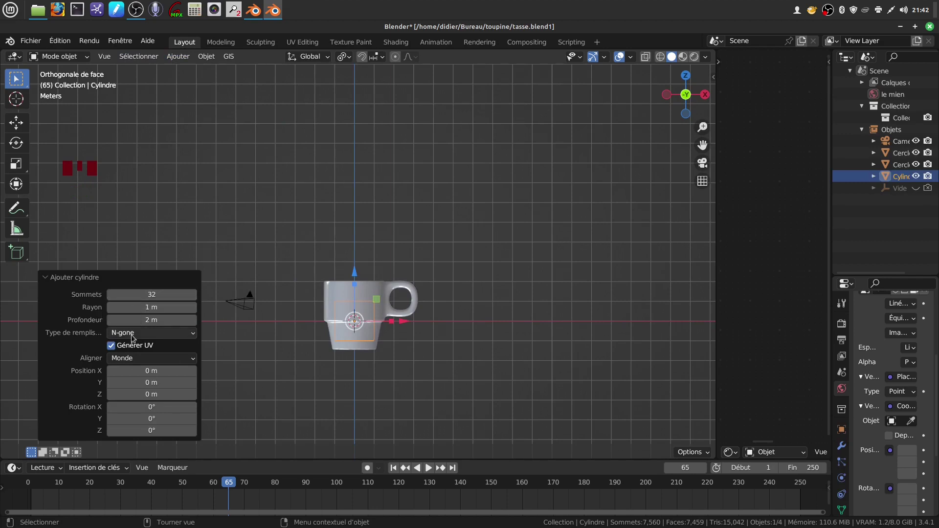
drag(196, 337, 545, 266)
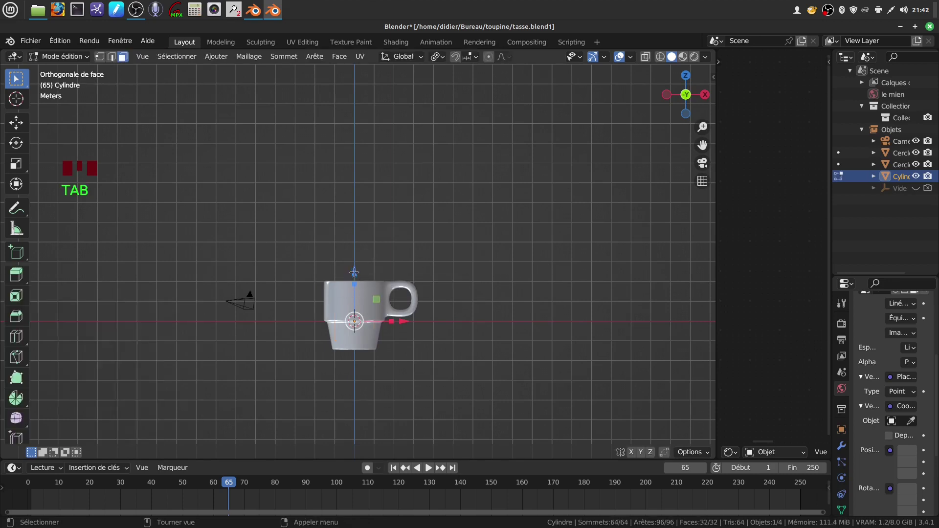
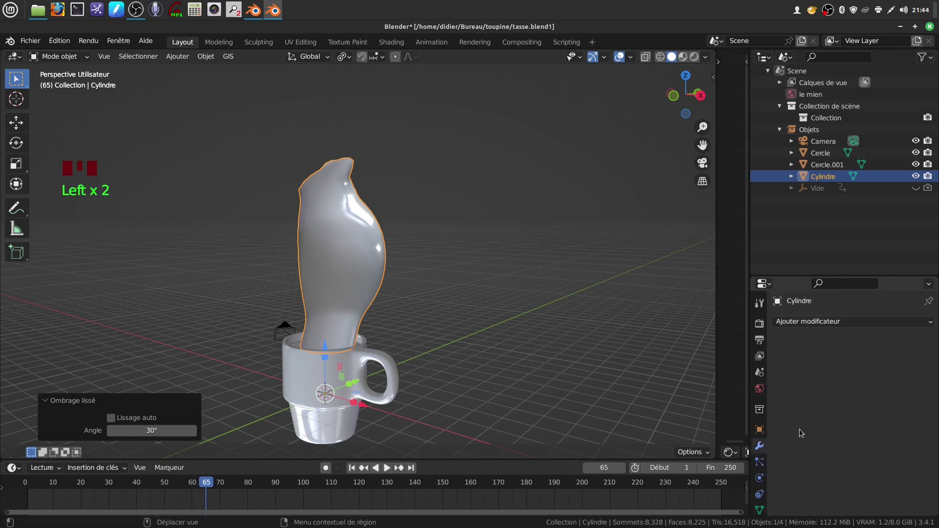
Step: Add a Subdivision Surface modifier at level 2 to the steam column
drag(929, 324, 872, 331)
drag(916, 375, 494, 297)
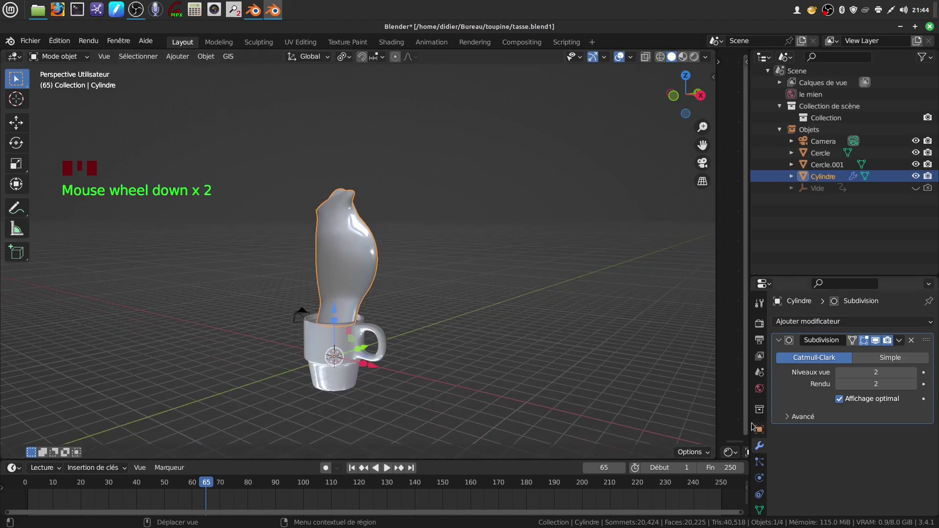
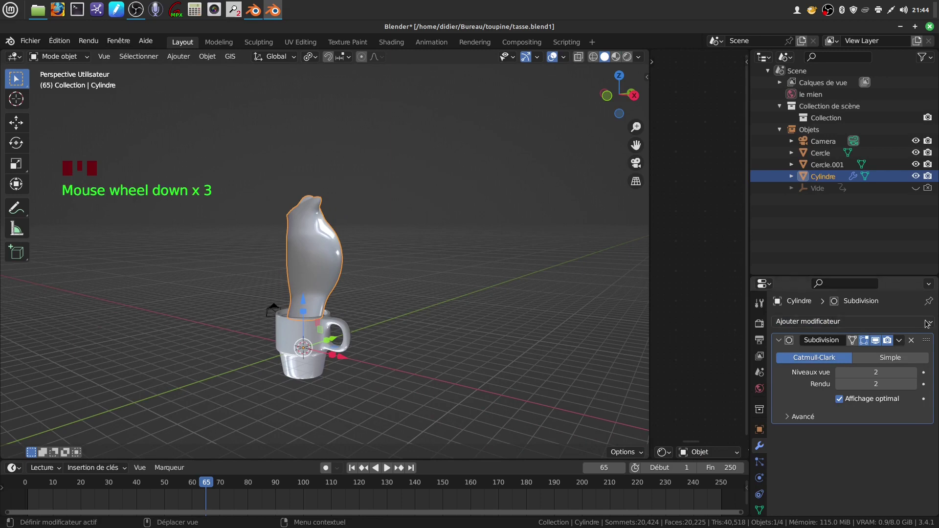
drag(934, 325, 811, 214)
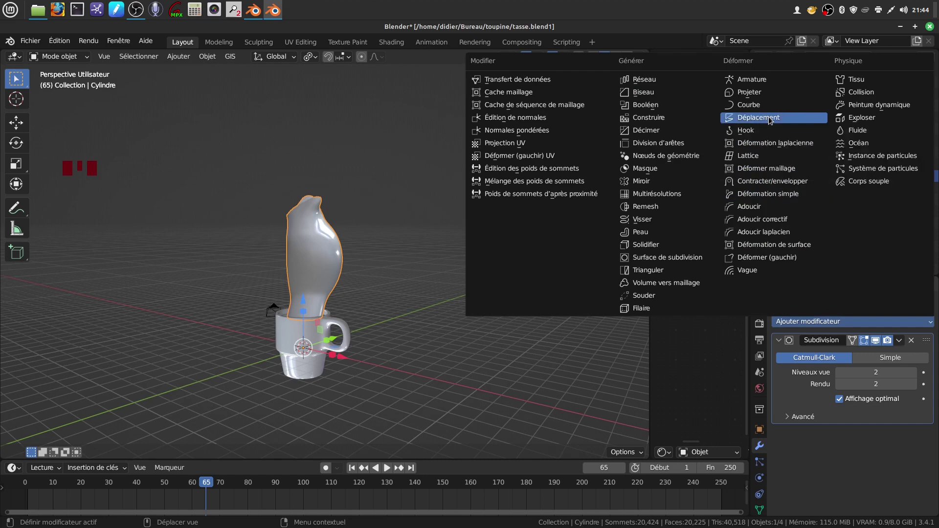
Step: Add a Displace modifier with a new texture and show that texture's properties
scroll(down, 3)
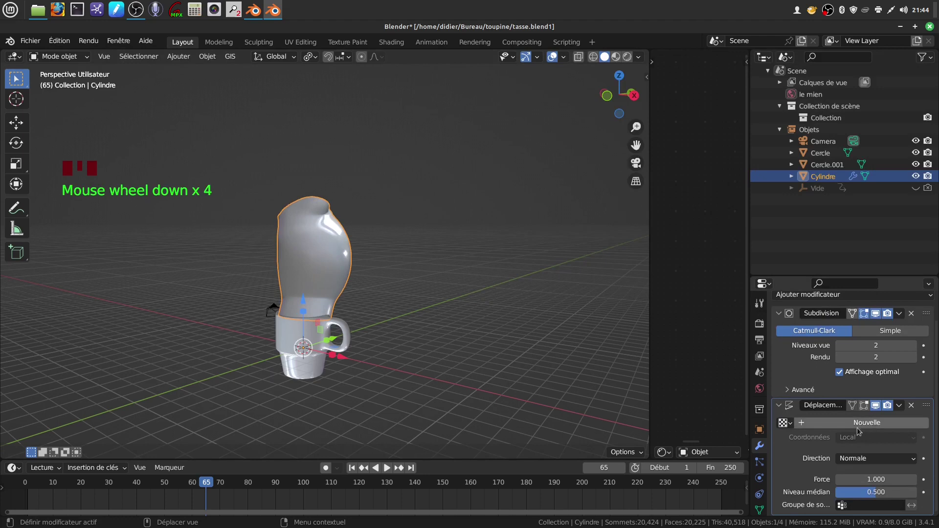
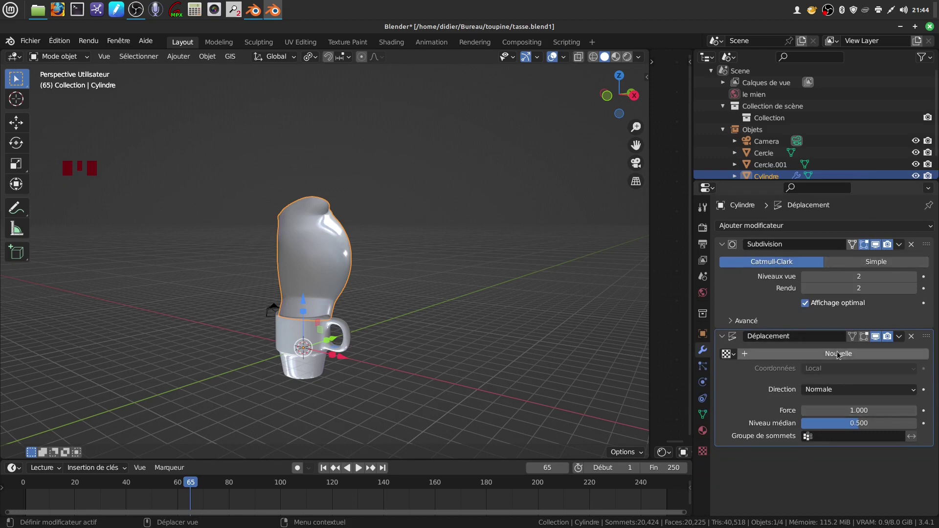
drag(840, 356, 864, 359)
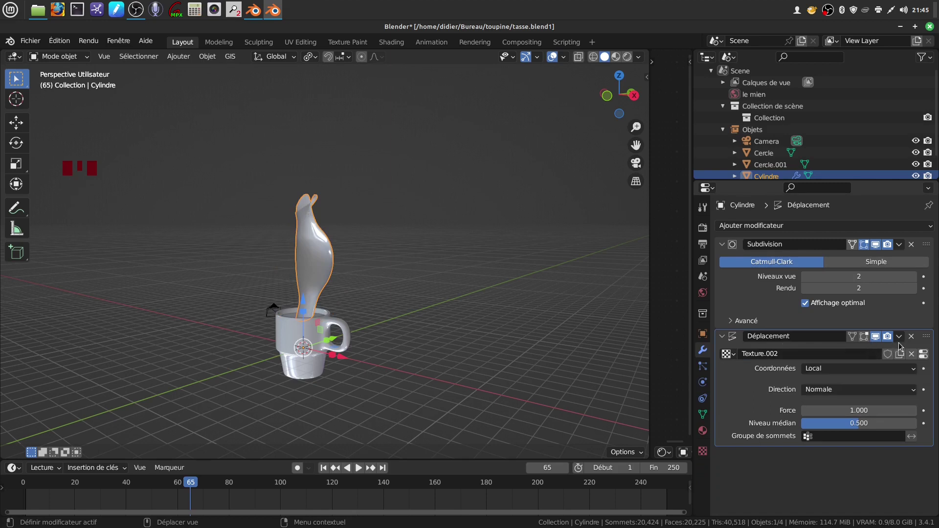
drag(927, 356, 712, 454)
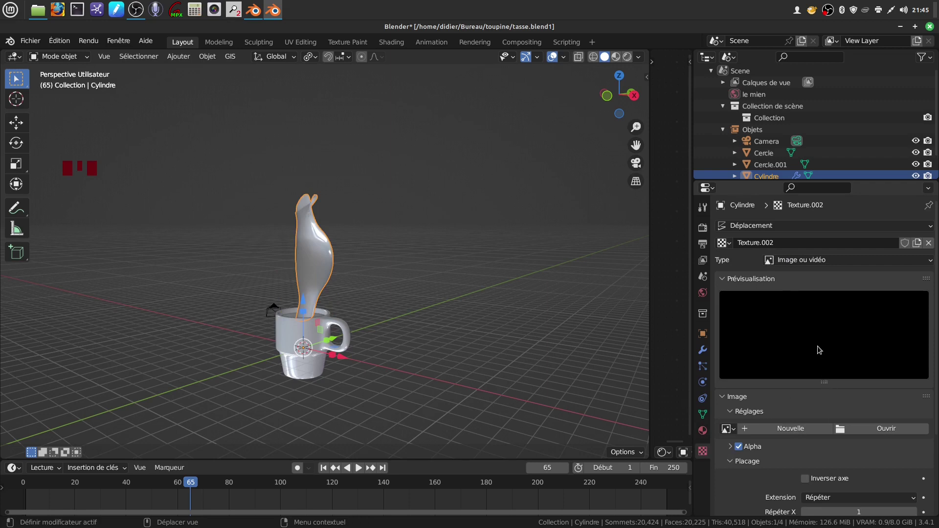
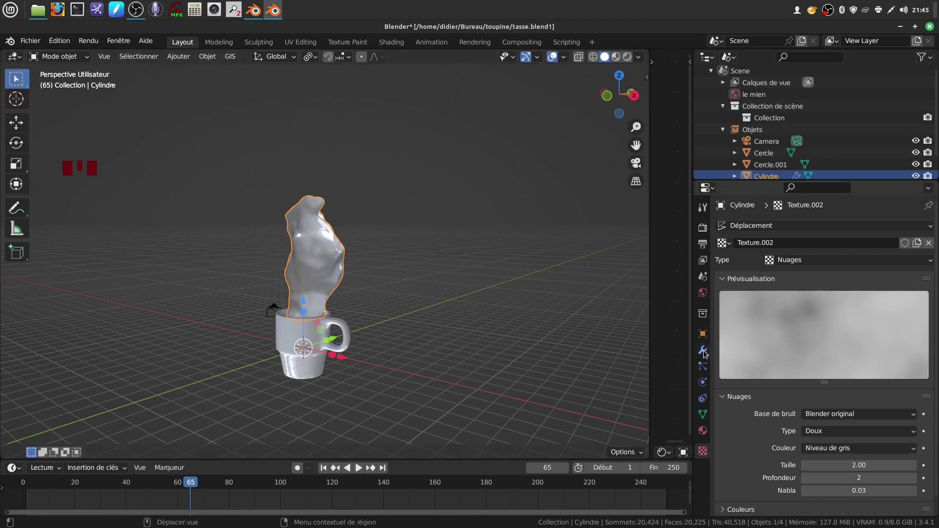
Step: Set the displacement texture to Clouds and return to the modifier stack
click(708, 353)
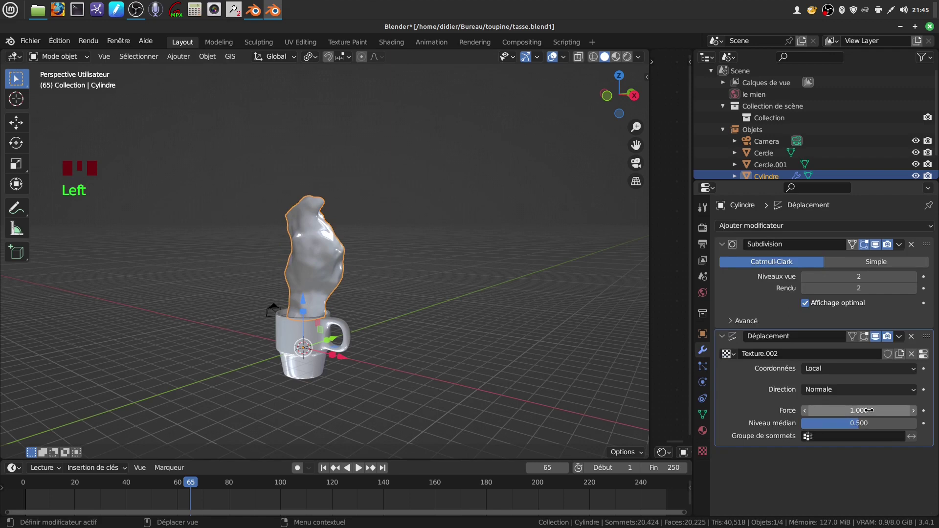
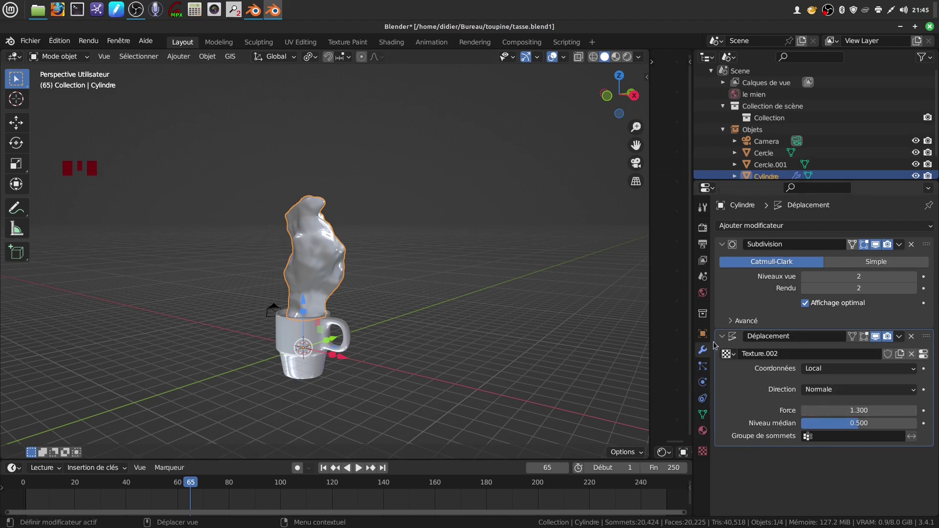
Step: Set Displace strength to 1.3 with mid-level 0.5 and view the steam from the front
click(704, 351)
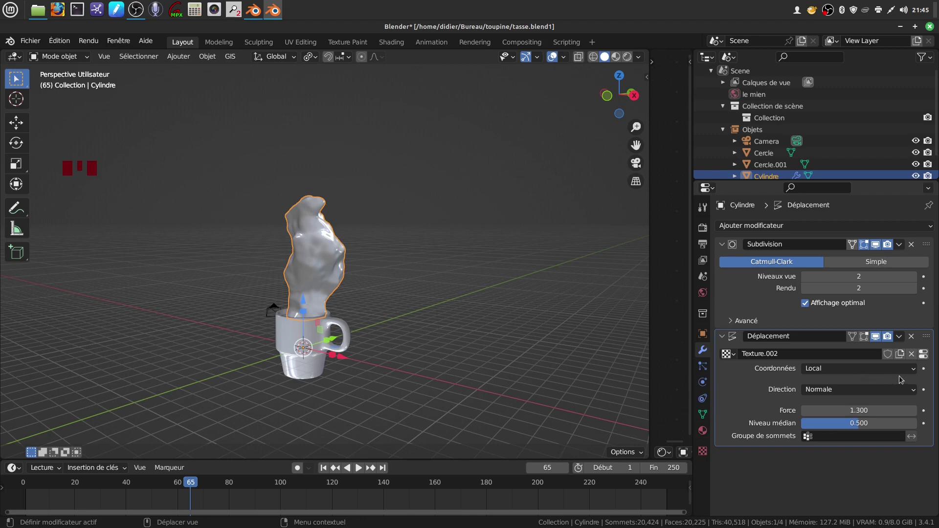
drag(919, 372, 749, 407)
drag(917, 372, 756, 399)
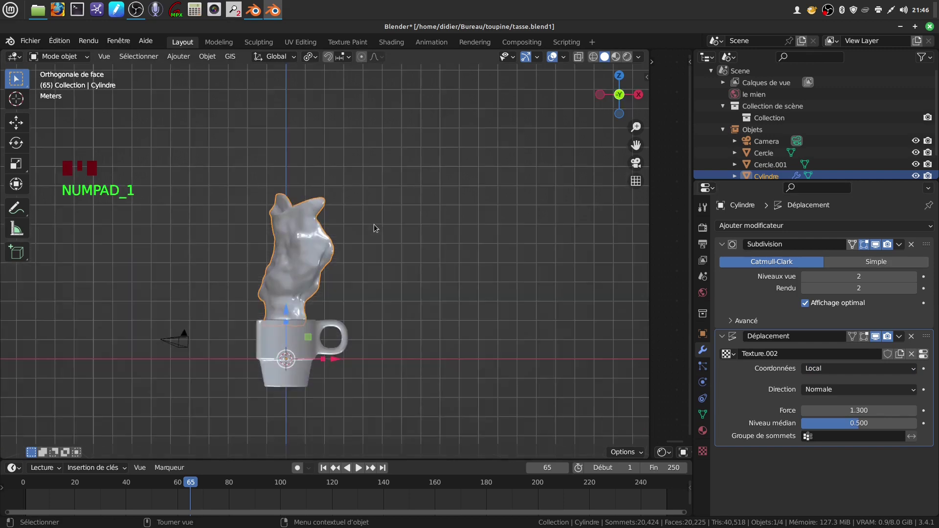
Step: Add a circle empty at the mug's rim and return to the steam column's modifiers
drag(466, 263, 176, 59)
drag(176, 60, 318, 196)
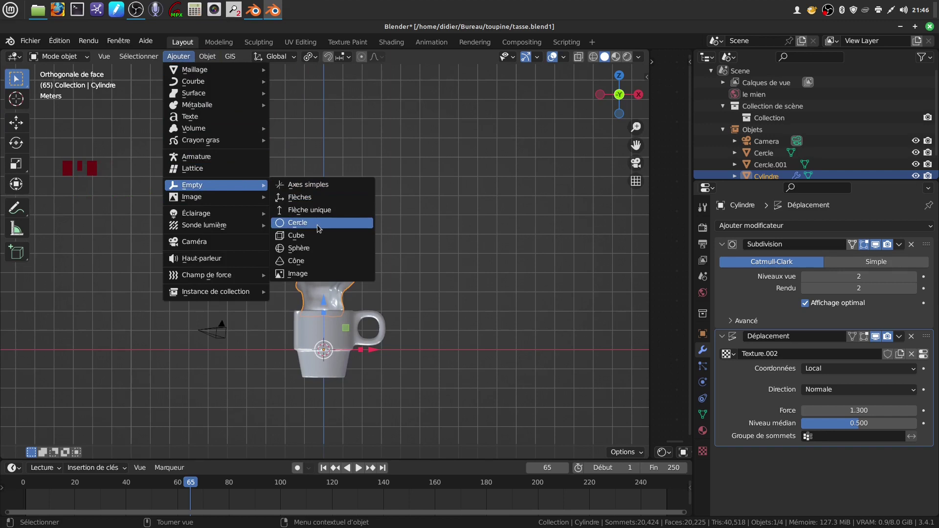
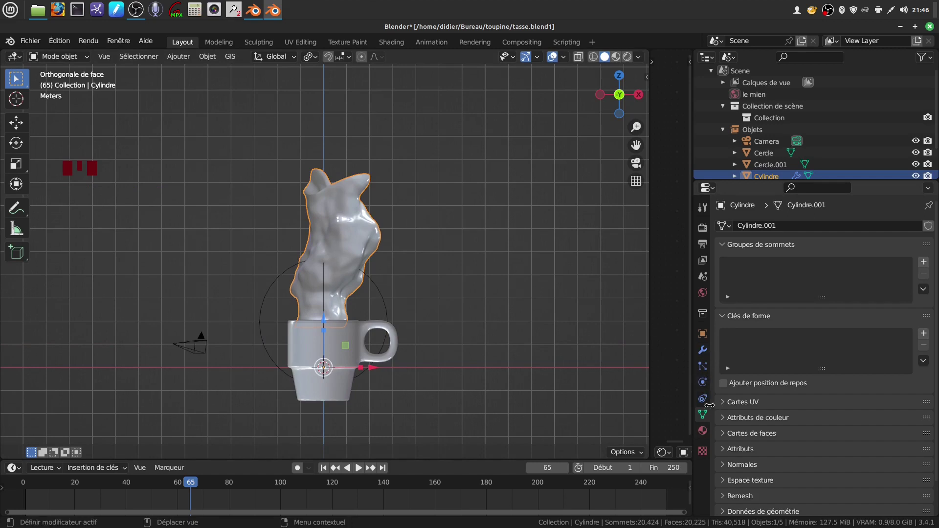
click(708, 353)
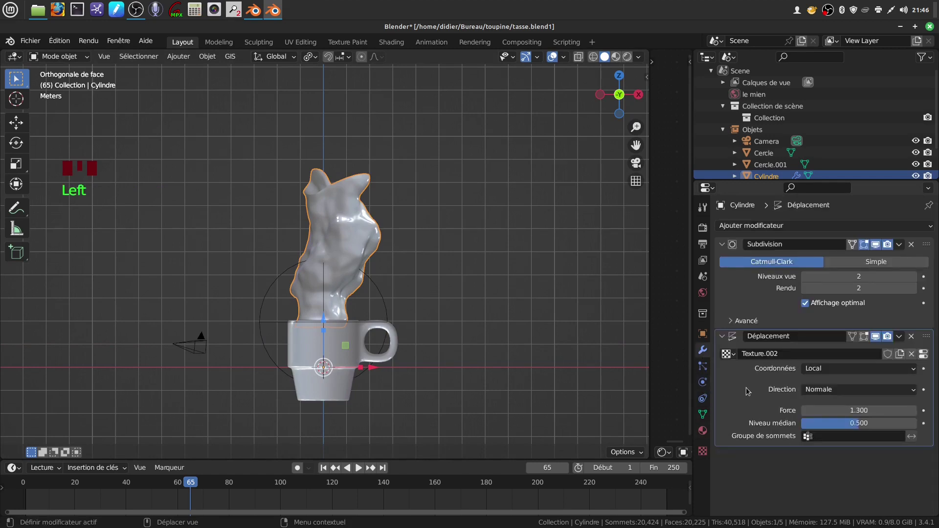
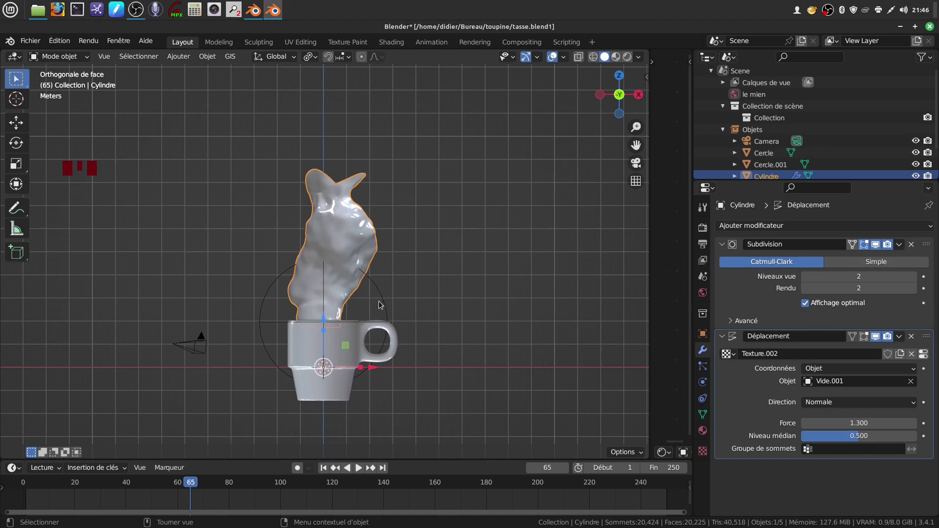
Step: Set Displace coordinates to object Vide.001 and select that empty for keyframing
click(383, 303)
scroll(down, 3)
scroll(down, 3)
scroll(down, 3)
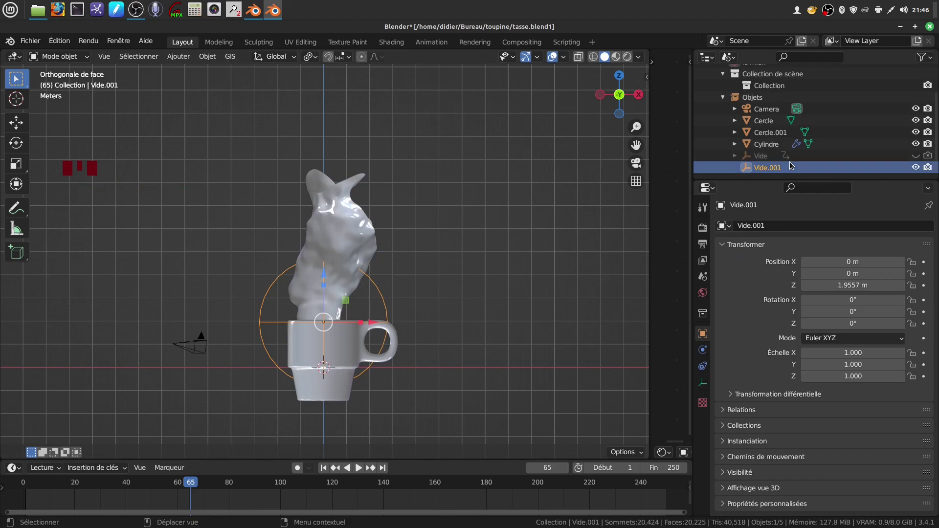
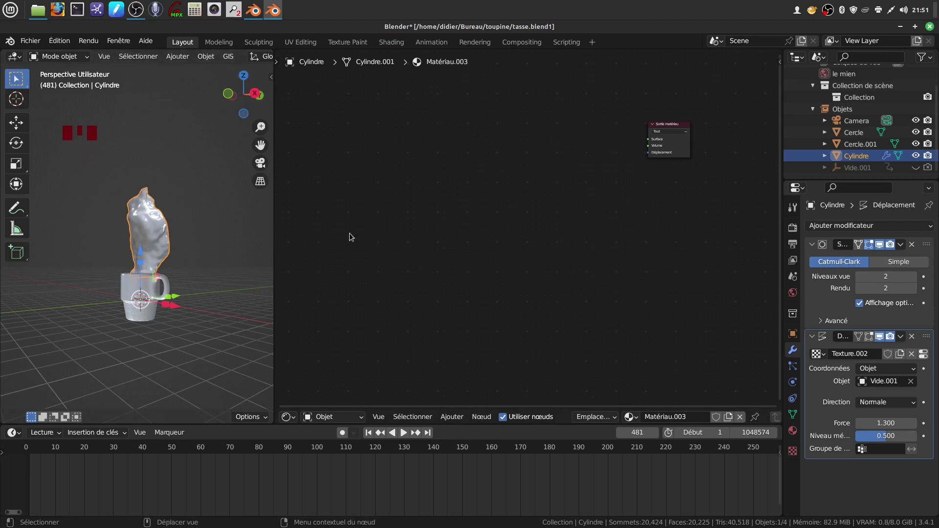
Step: Add a texture coordinate/mapping node and a Noise Texture left of the Material Output
scroll(up, 3)
click(438, 255)
drag(622, 251, 524, 209)
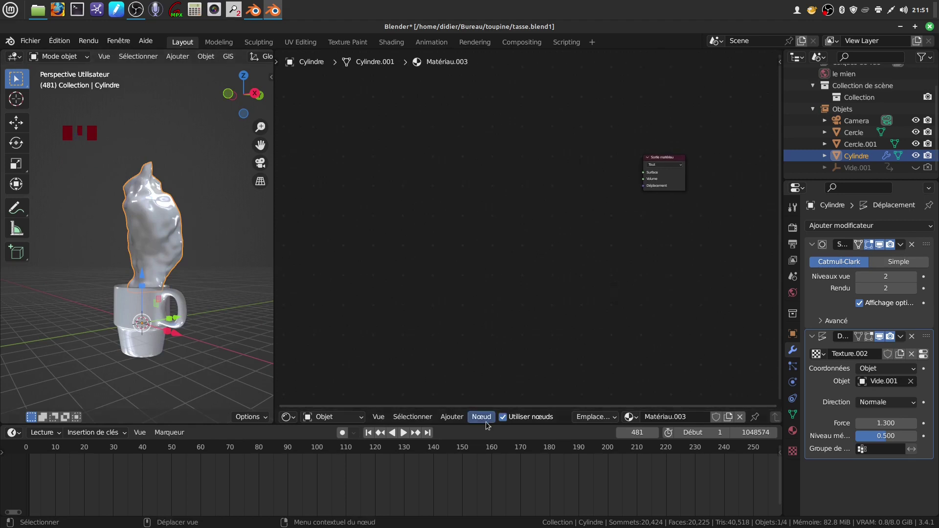
drag(454, 419, 590, 344)
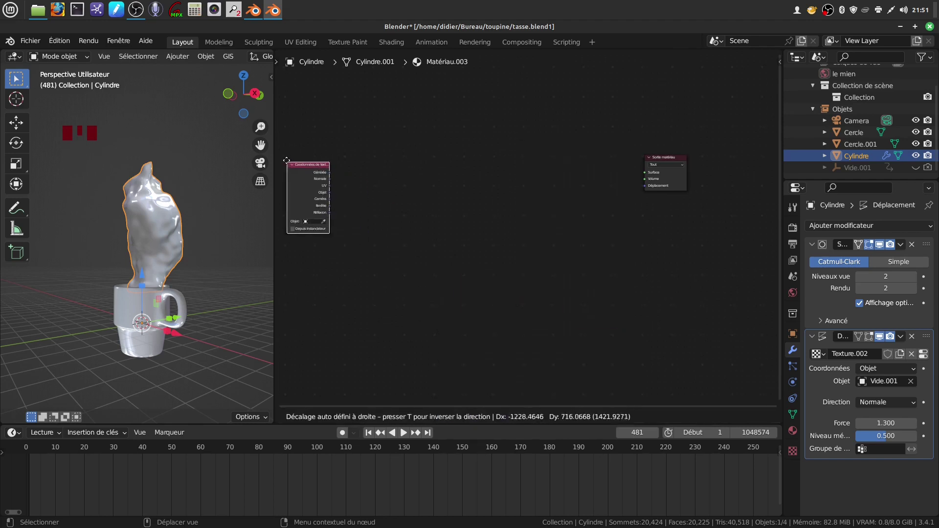
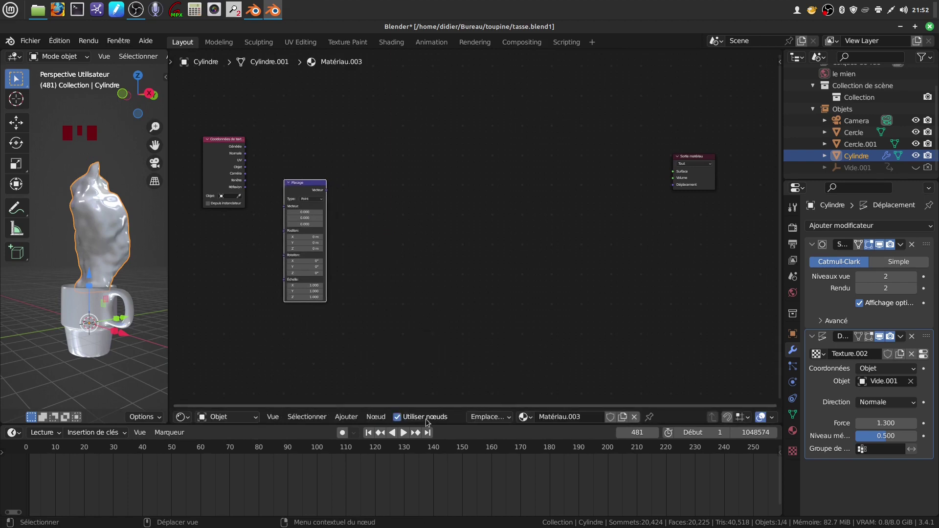
drag(352, 421, 374, 333)
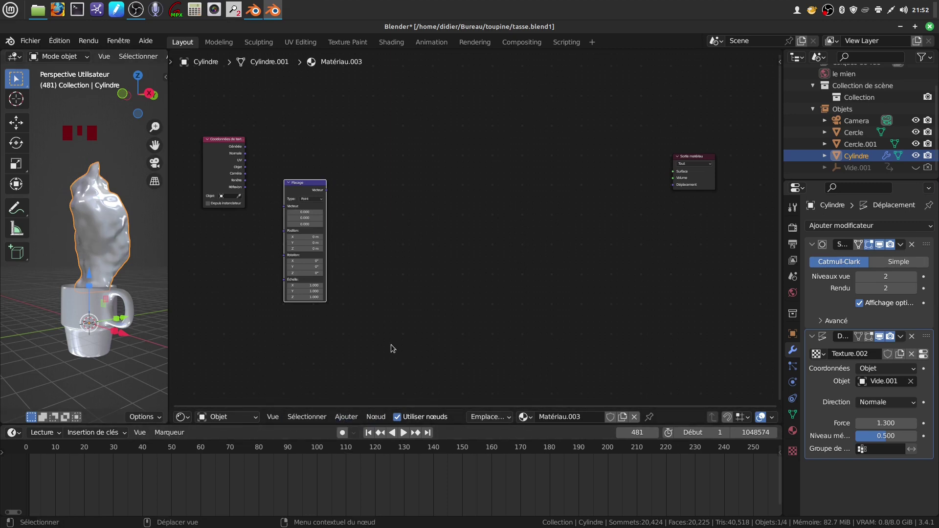
drag(355, 422, 481, 293)
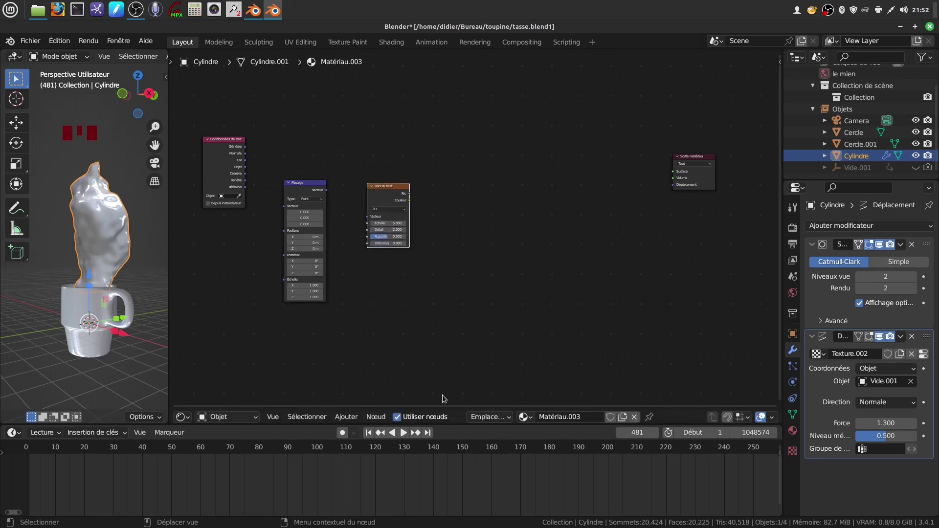
Step: Add a Color Ramp after the noise and duplicate it above the others
drag(349, 421, 479, 338)
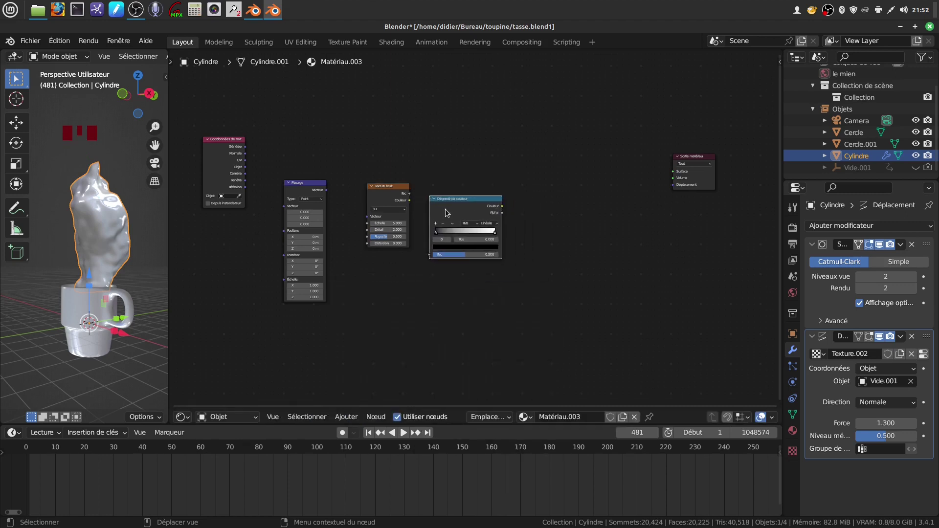
click(450, 211)
drag(451, 211, 518, 226)
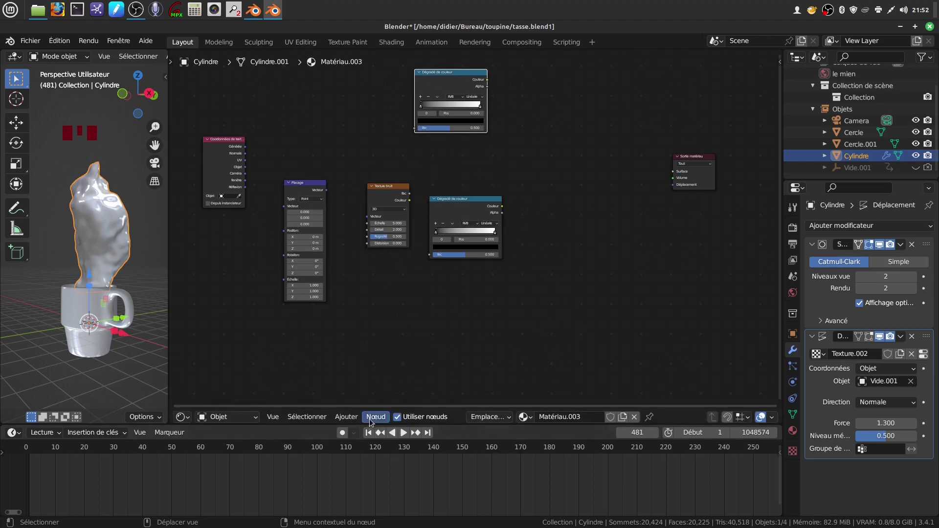
drag(352, 421, 360, 368)
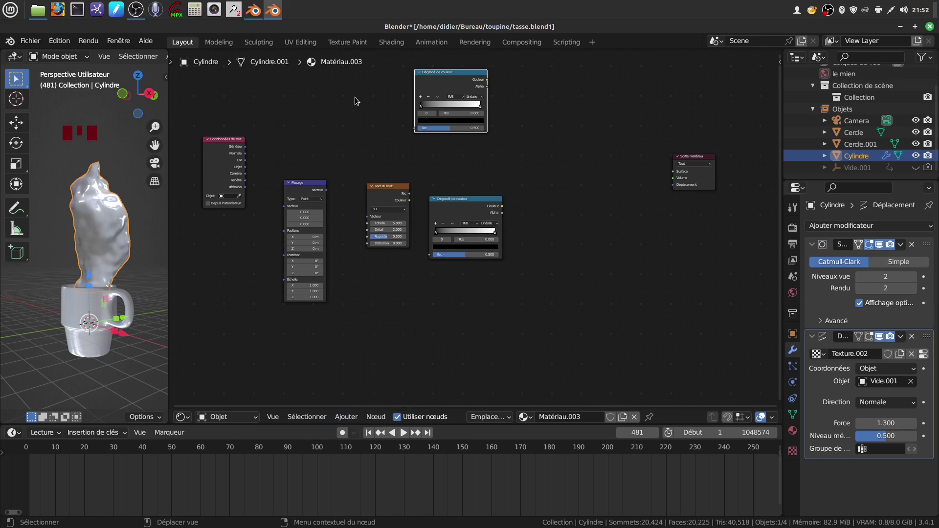
Step: Add Transparent and Diffuse BSDF shaders and edit the diffuse colour
drag(352, 418, 359, 364)
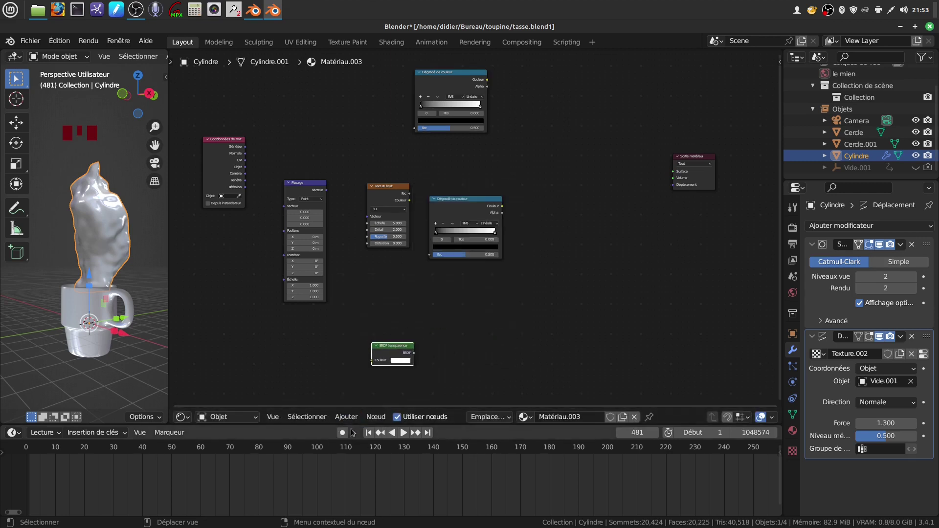
drag(349, 418, 373, 376)
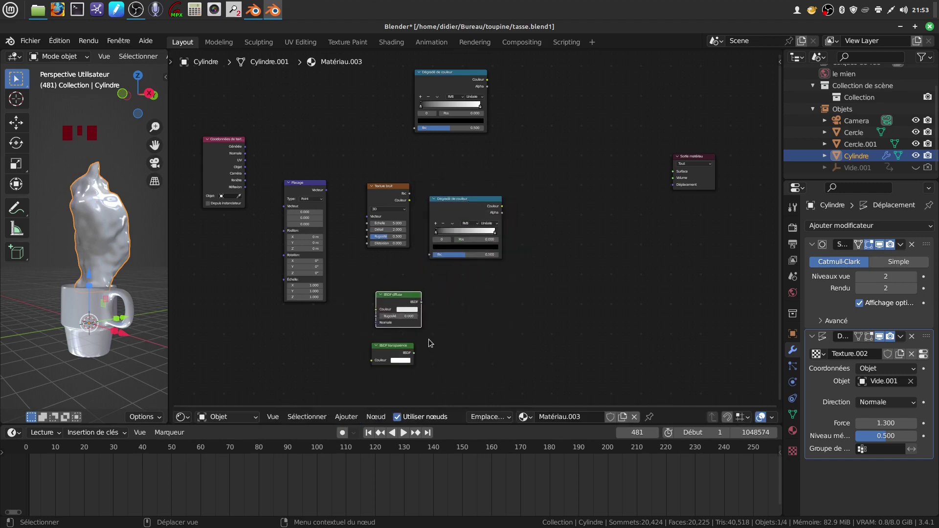
scroll(up, 3)
drag(558, 316, 433, 294)
click(433, 294)
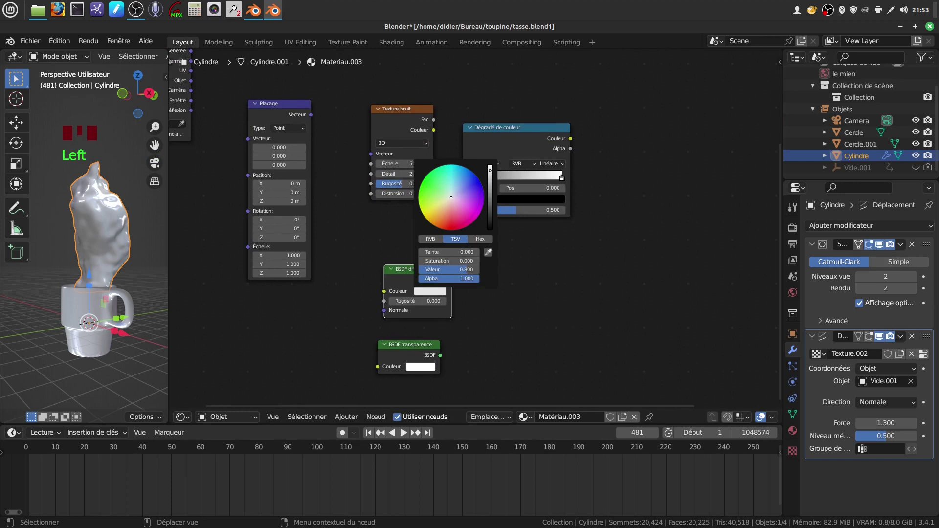
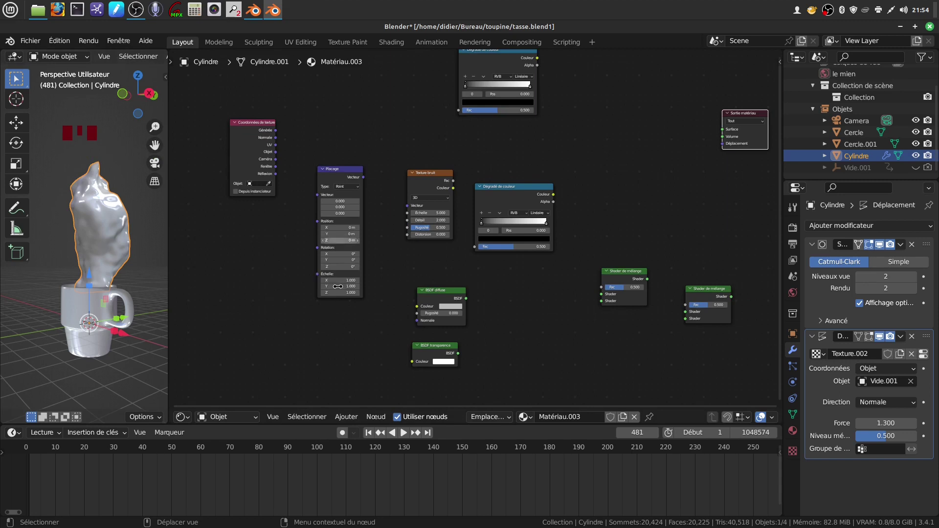
Step: Add two Mix Shaders and link Mapping Vector into the Noise Texture Vector
drag(257, 285, 377, 274)
drag(367, 246, 295, 165)
click(295, 165)
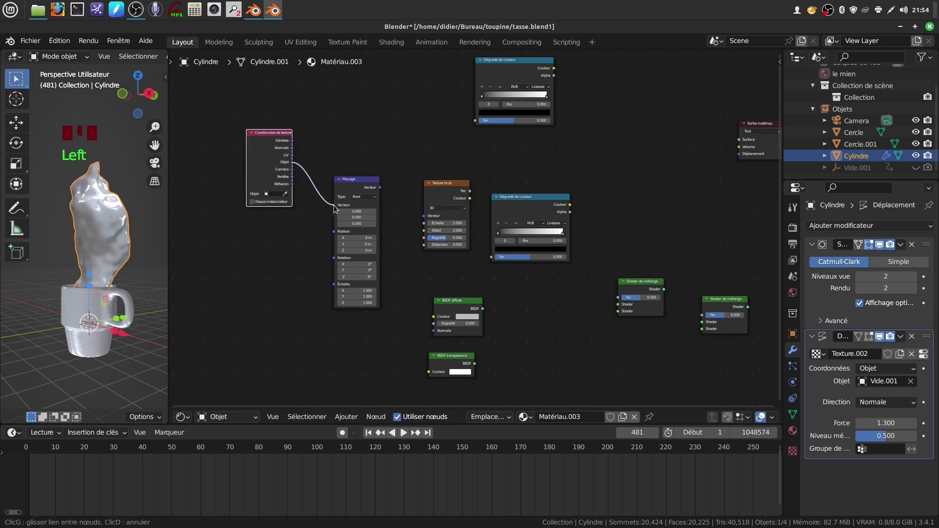
drag(395, 212, 365, 207)
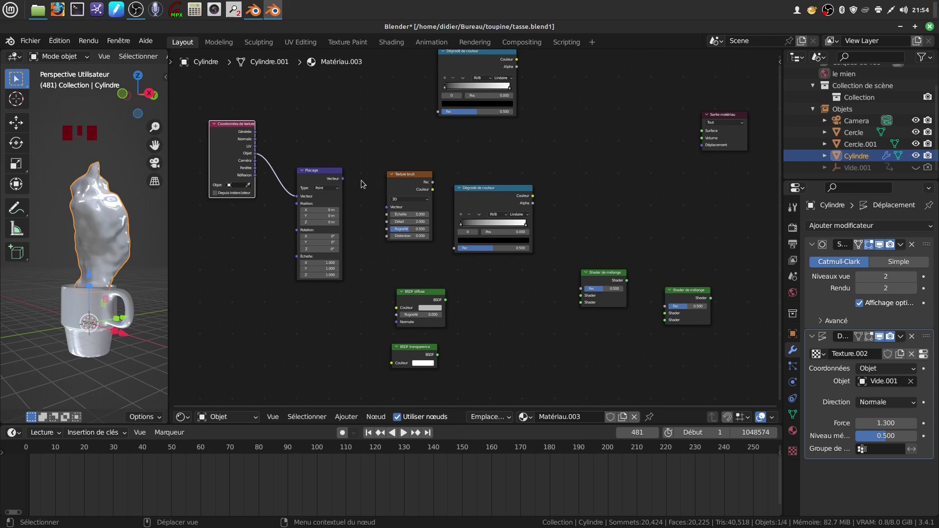
click(346, 183)
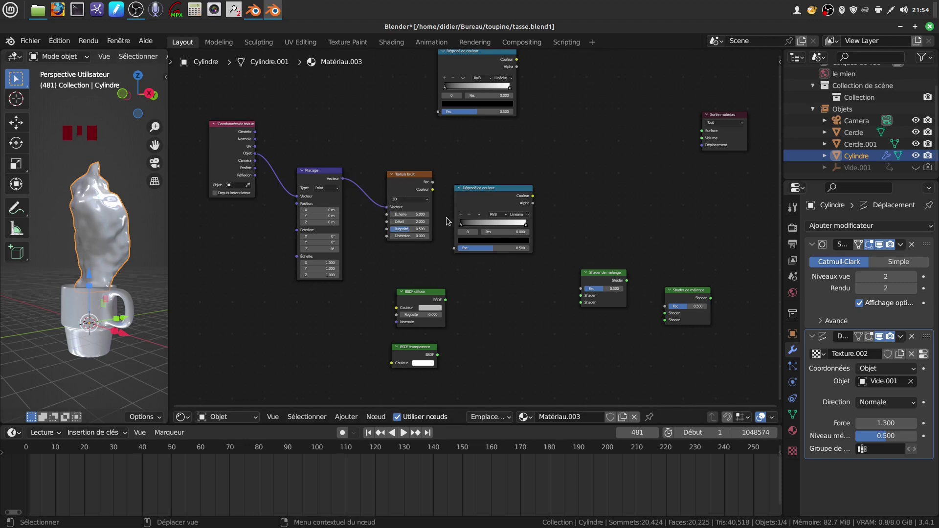
Step: Link Noise Fac into the Color Ramp and Diffuse BSDF into the first Mix Shader
click(489, 200)
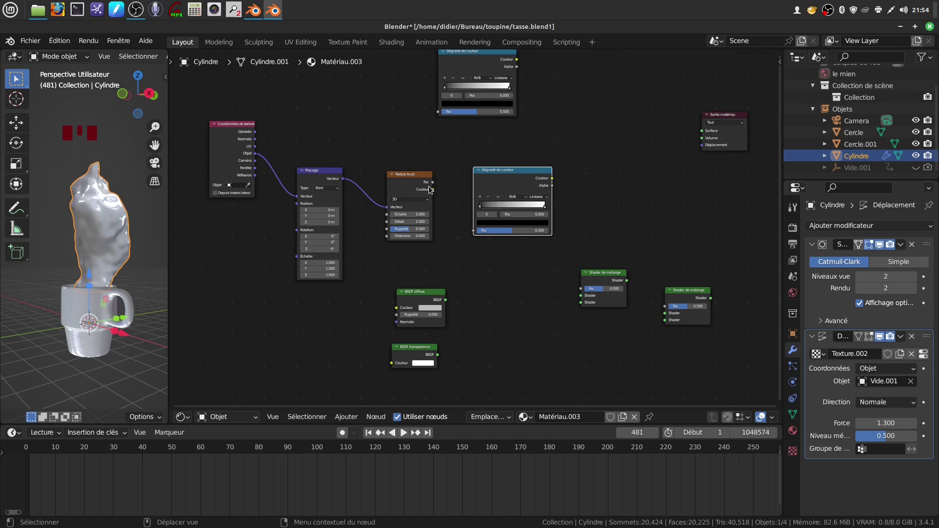
click(437, 185)
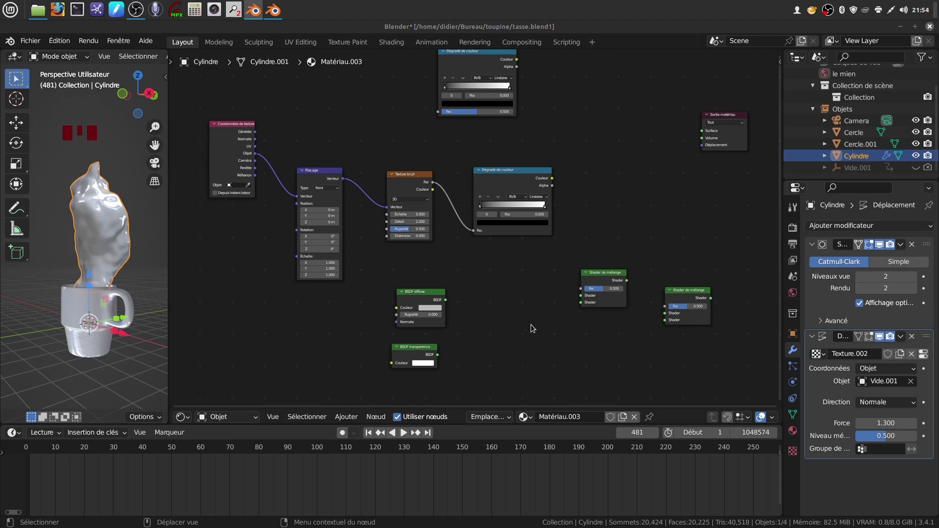
Step: Wire Diffuse and Transparent shaders into the first Mix Shader, driven by the Color Ramp alpha
click(446, 303)
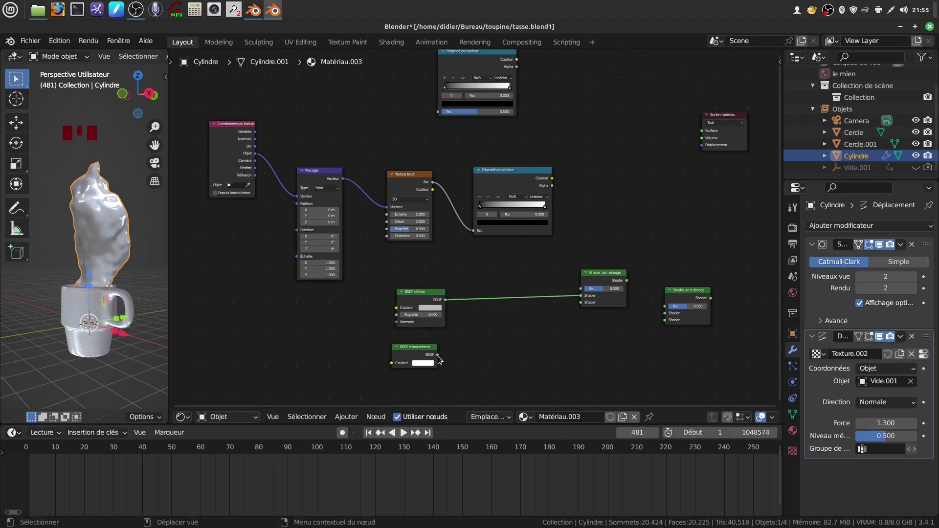
click(439, 359)
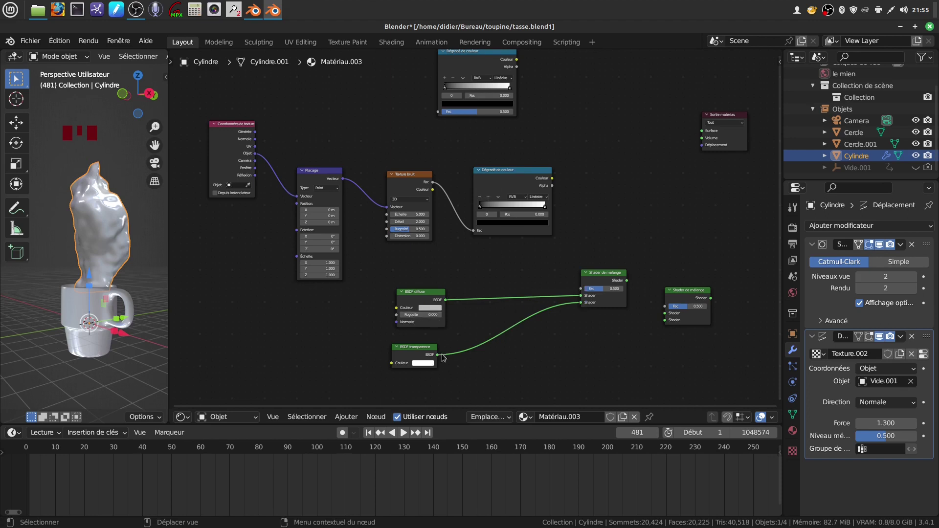
click(553, 181)
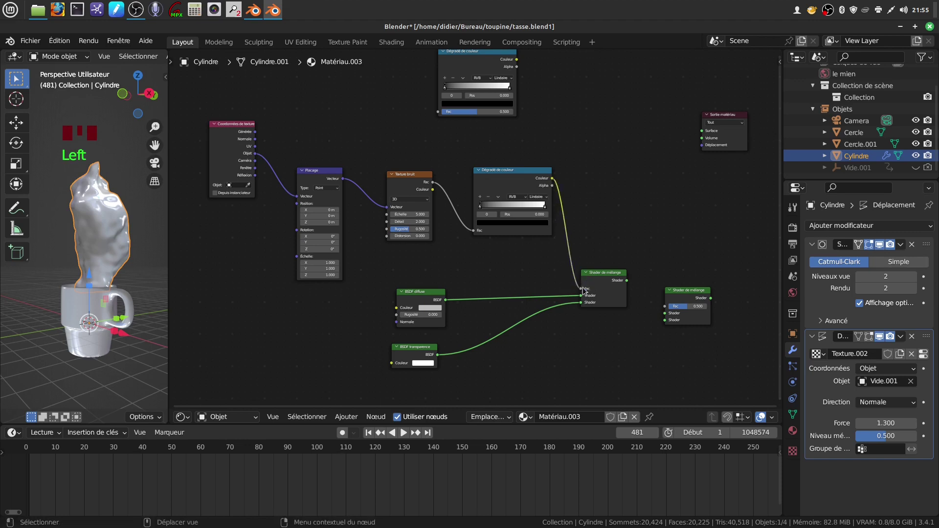
Step: Flip the Color Ramp stops and change its interpolation from Linear to a smoother mode
drag(483, 210, 547, 209)
drag(546, 209, 544, 267)
middle_click(543, 268)
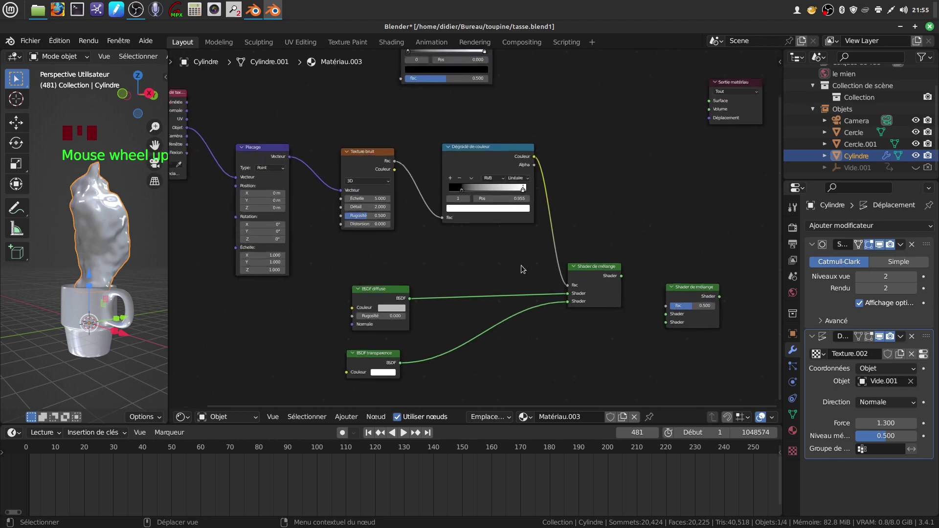
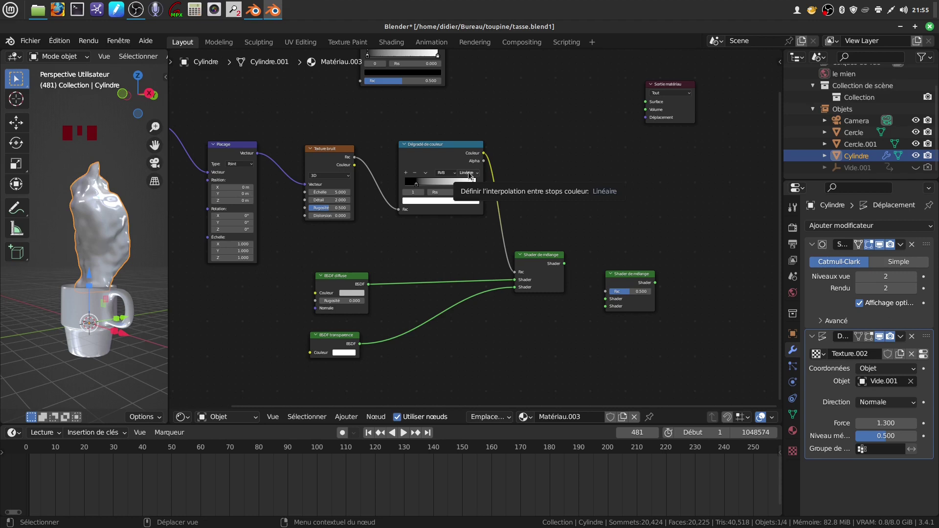
drag(492, 242, 504, 256)
scroll(up, 3)
drag(498, 168, 446, 302)
scroll(down, 3)
drag(469, 275, 618, 253)
drag(618, 253, 522, 251)
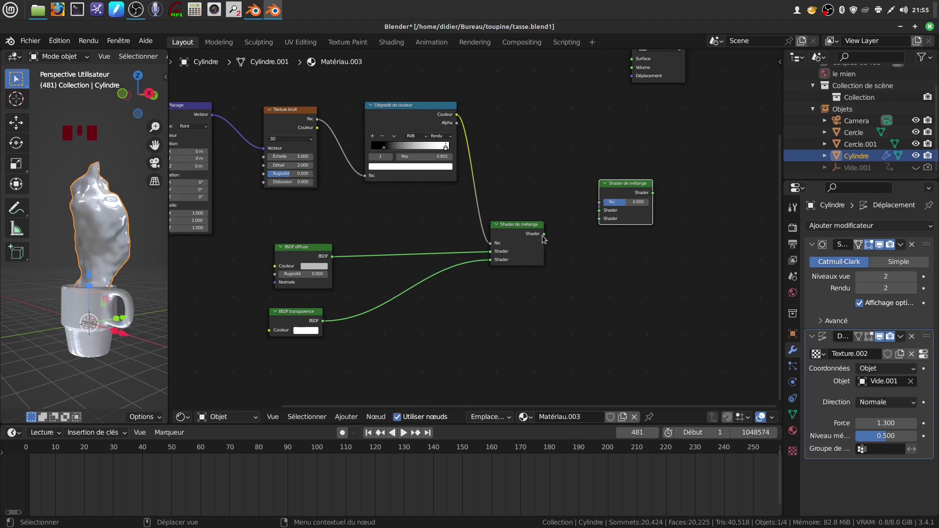
Step: Chain the first mix into a second Mix Shader blended with another Transparent BSDF
drag(549, 235, 564, 228)
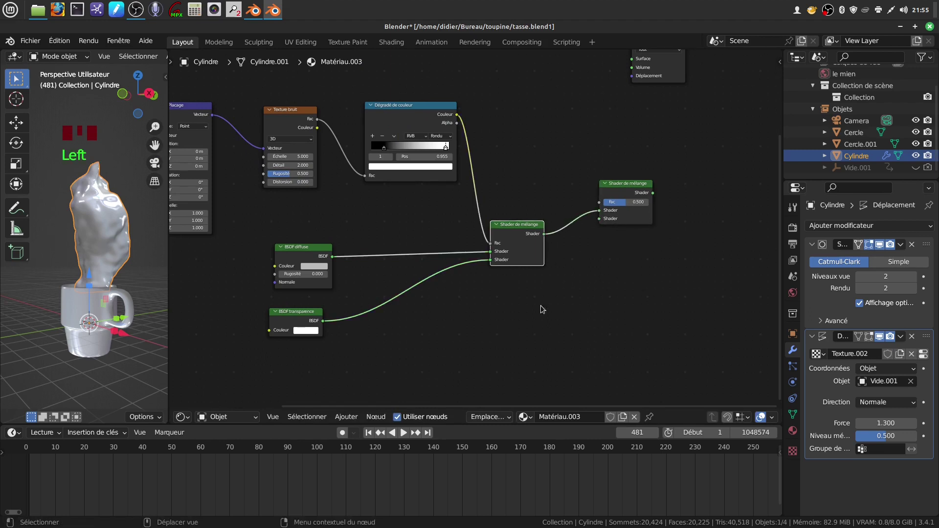
click(285, 318)
drag(285, 318, 461, 343)
click(461, 345)
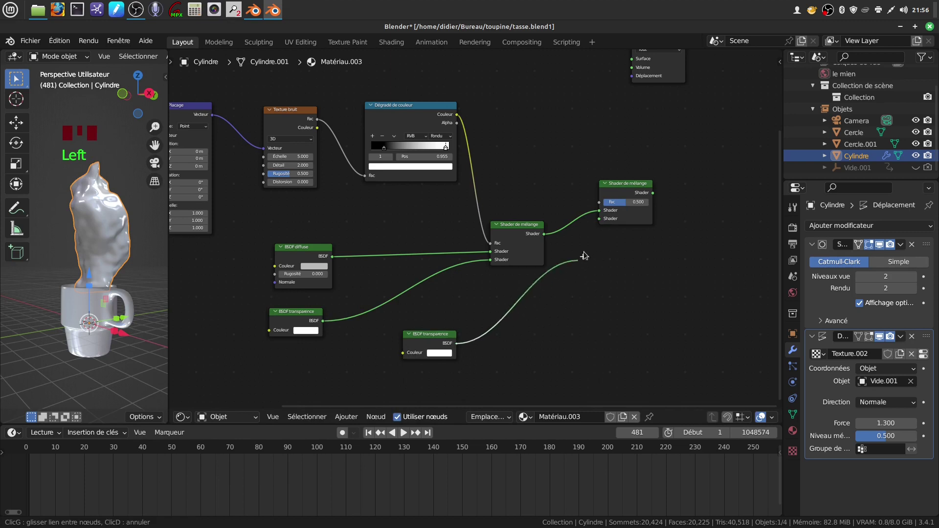
click(522, 247)
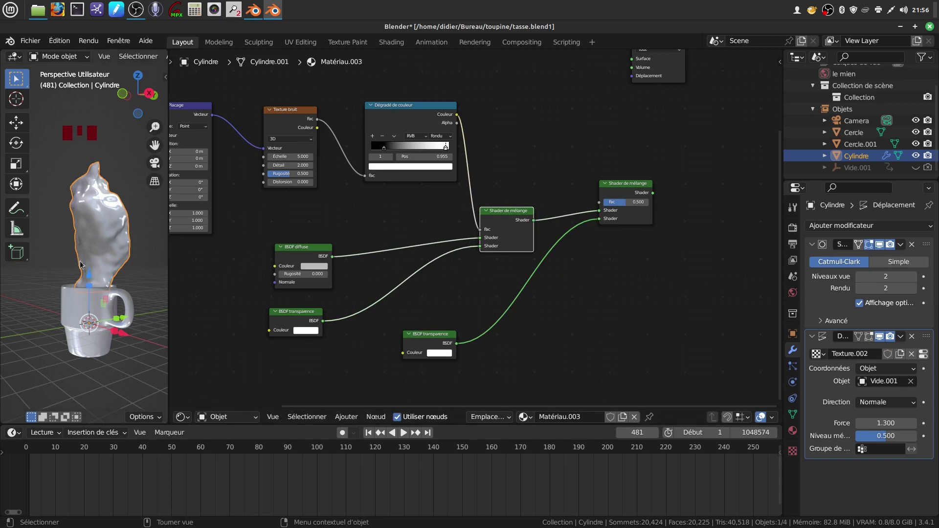
drag(612, 312, 567, 269)
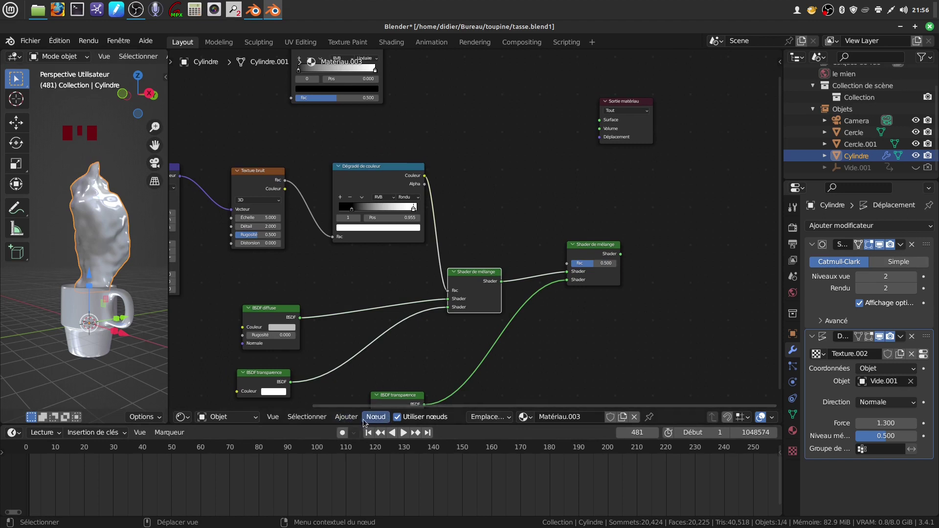
Step: Add a Layer Weight node with blend 0.980, its Facing output driving the second mix factor
drag(354, 421, 492, 249)
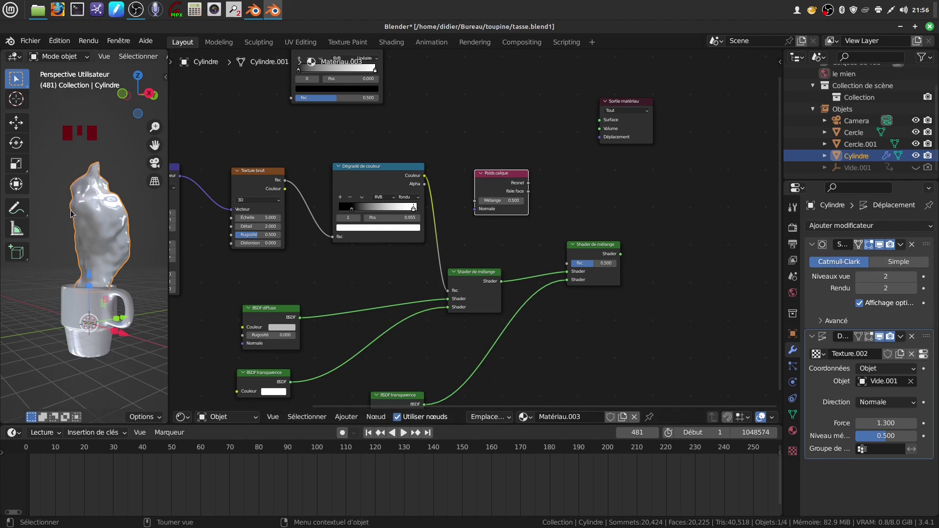
click(64, 250)
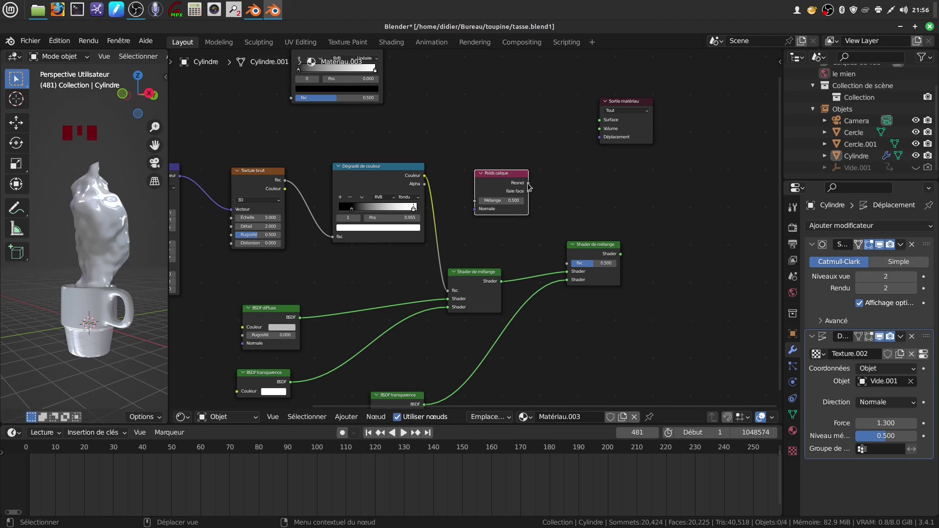
click(532, 195)
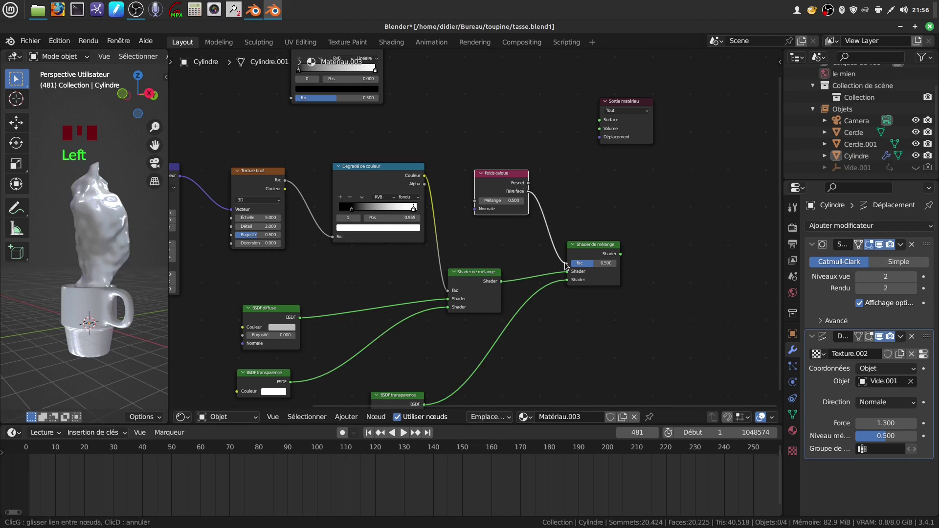
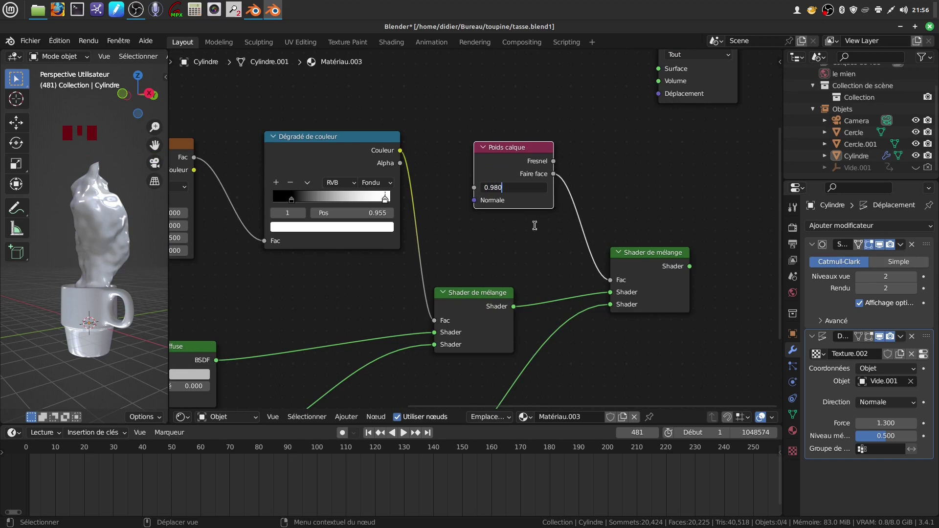
scroll(down, 3)
middle_click(514, 259)
scroll(down, 3)
click(586, 153)
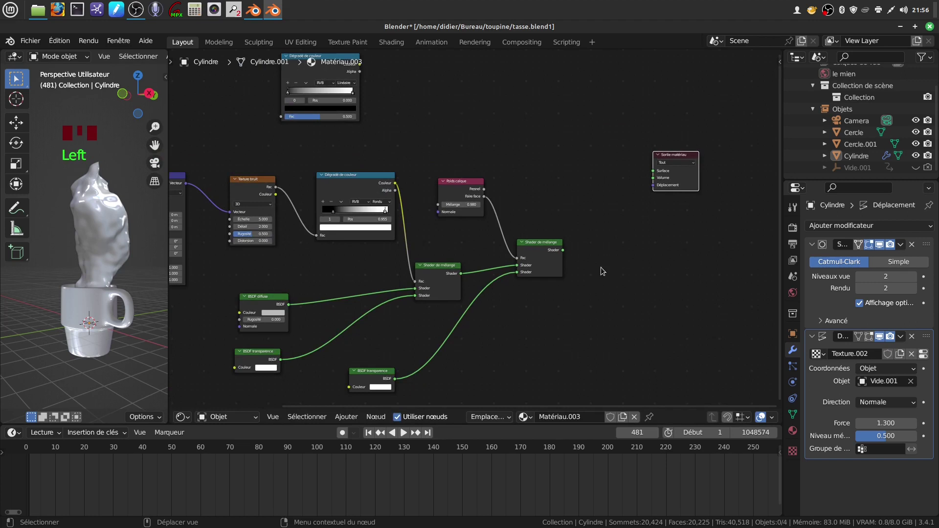
click(566, 252)
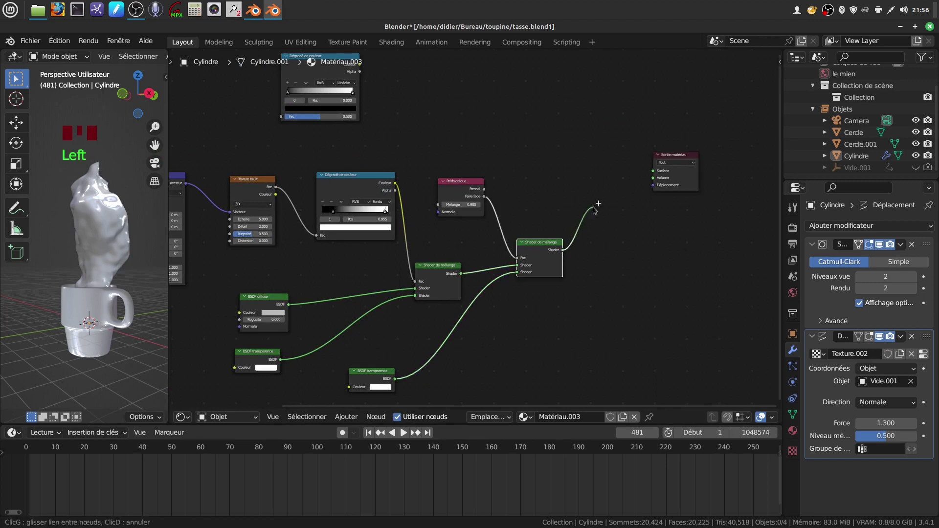
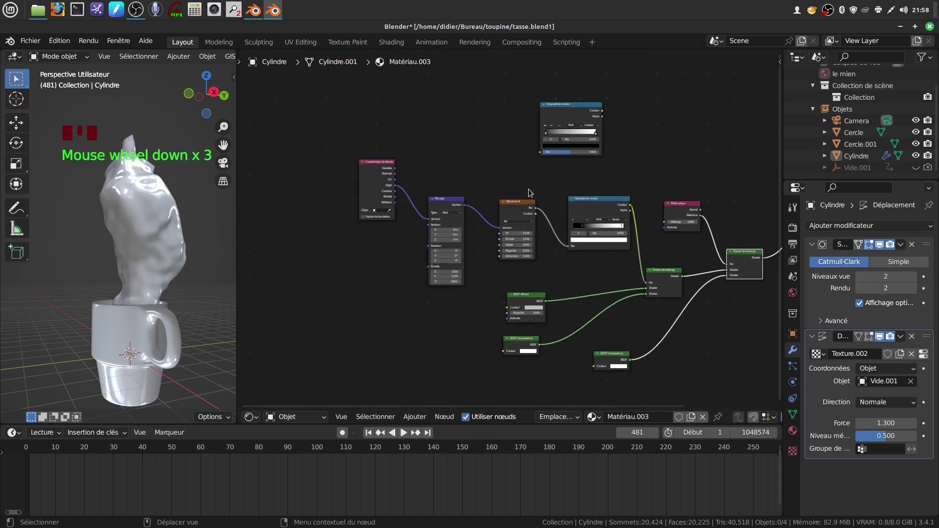
Step: Pan the node graph to reveal the Material Output at its right end
drag(662, 364, 517, 159)
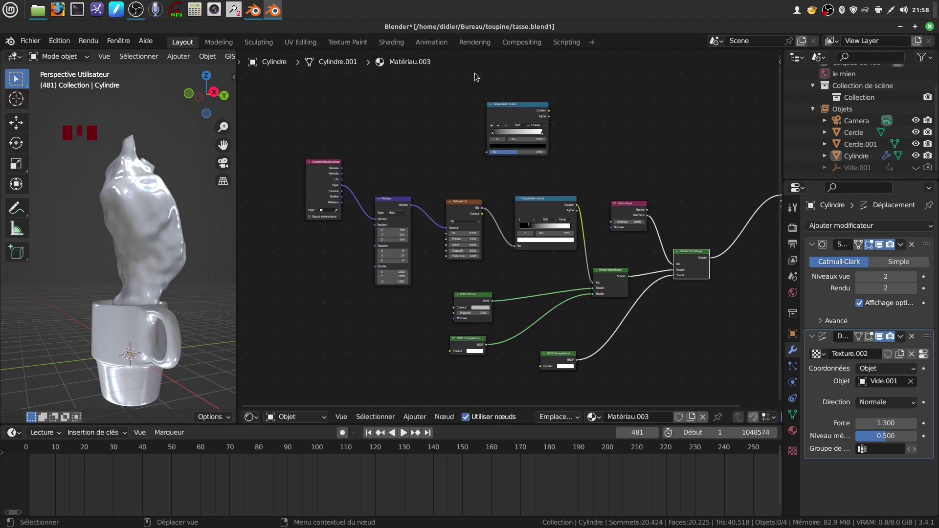
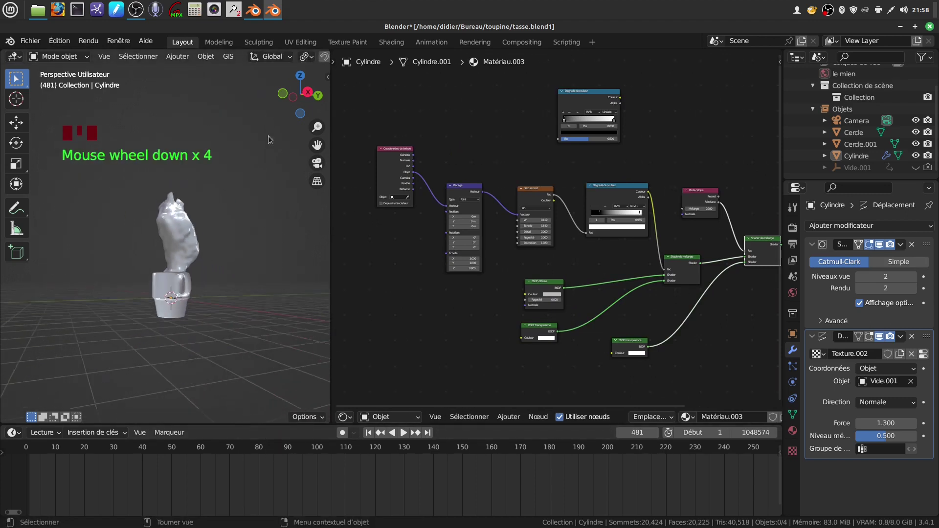
Step: Switch the viewport to Material Preview and show the steam's material properties
scroll(up, 3)
scroll(down, 3)
drag(313, 56, 264, 283)
drag(285, 254, 787, 377)
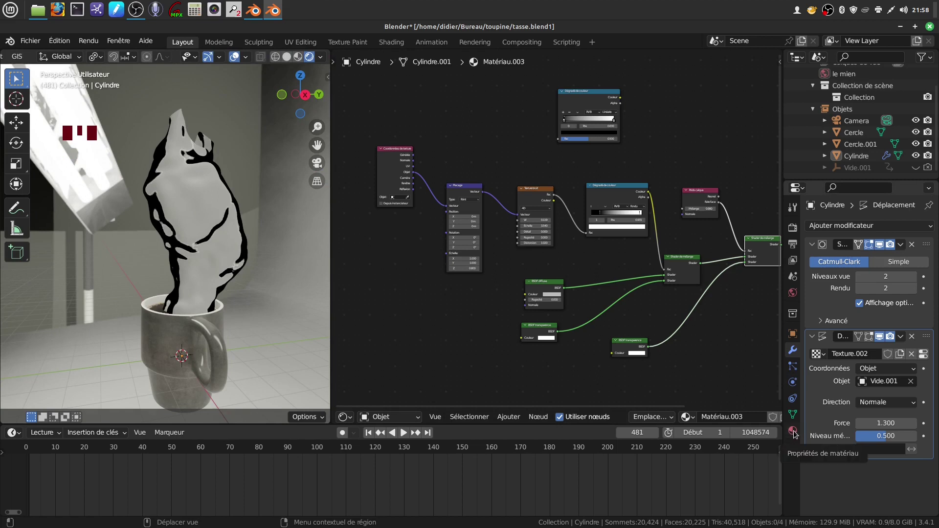
click(798, 433)
Step: Set Matériau.003's blend mode to Alpha Blend and move in toward the steaming mug
scroll(down, 3)
scroll(down, 3)
drag(932, 410, 233, 263)
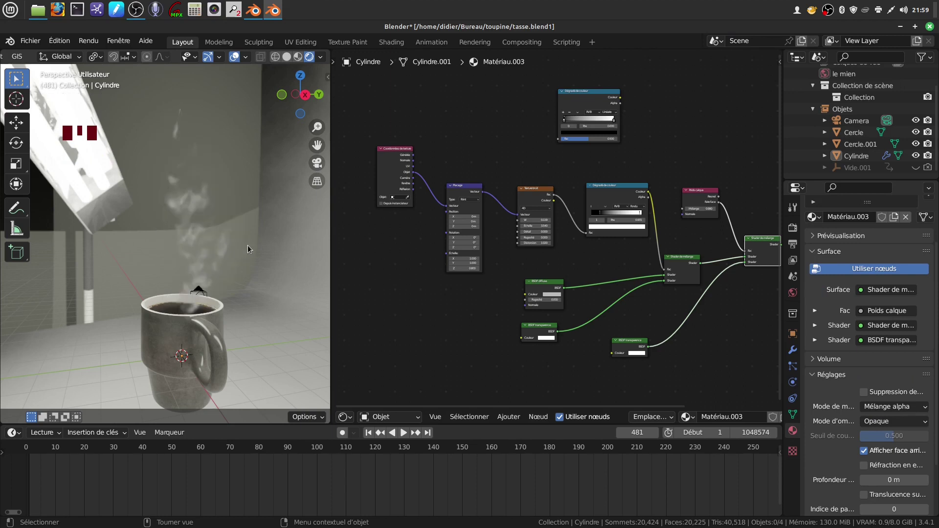
drag(252, 215, 267, 206)
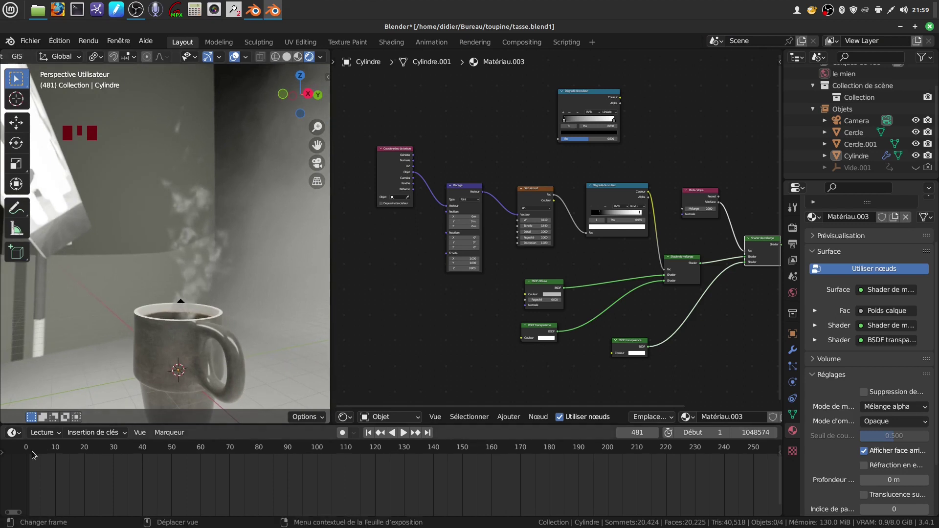
Step: Scrub to frame 1 and play the steam animation, stopping near frame 296
drag(33, 453, 272, 461)
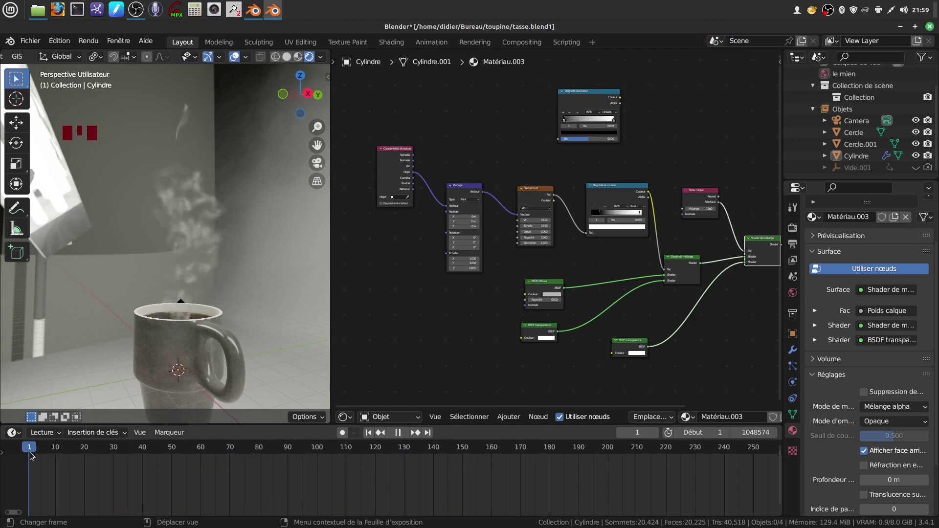
click(405, 436)
drag(240, 253, 250, 390)
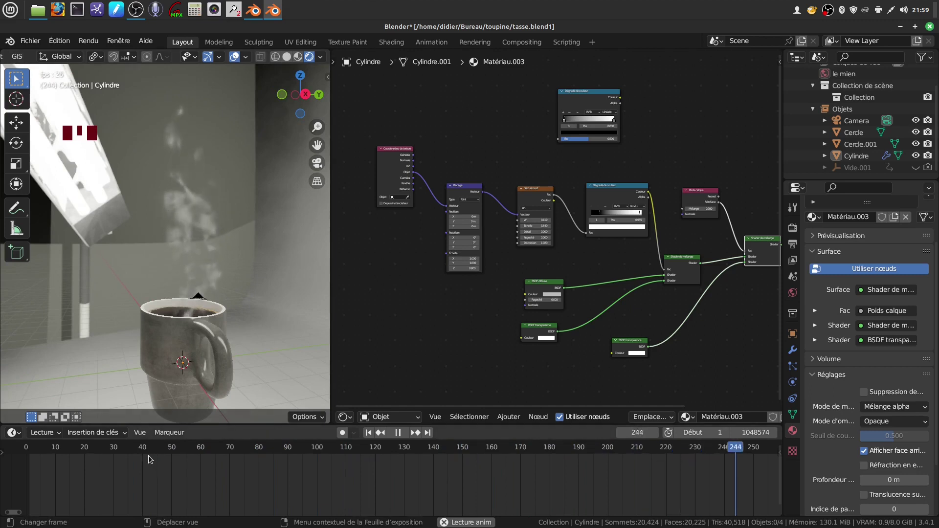
drag(403, 438, 600, 157)
drag(600, 156, 505, 243)
scroll(up, 3)
drag(504, 241, 475, 364)
scroll(up, 3)
Step: Drag the noise ramp's black stop inward and its white stop to position 0.929
scroll(up, 3)
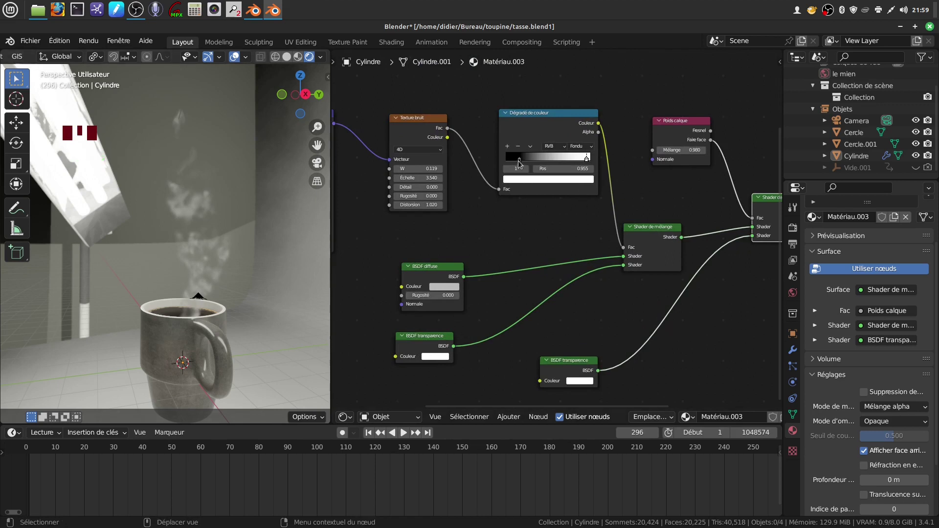
drag(525, 162, 572, 156)
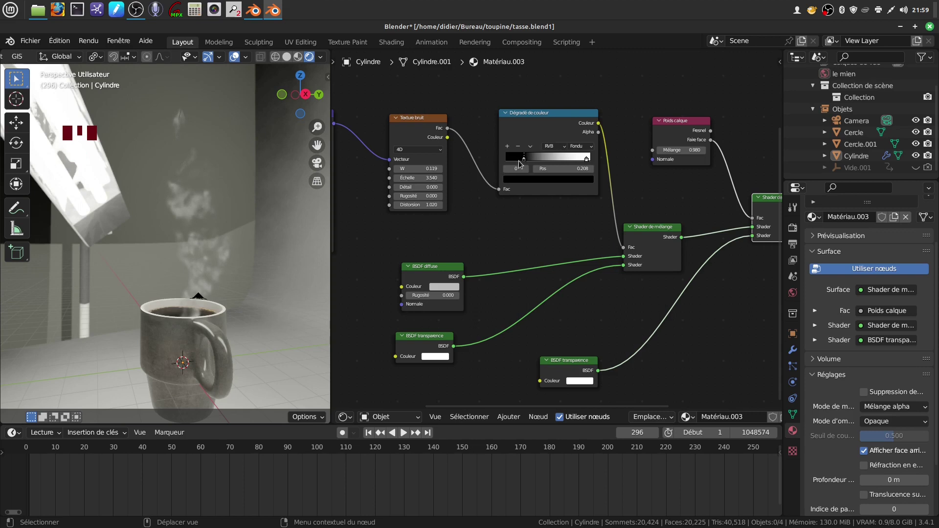
drag(589, 159, 587, 165)
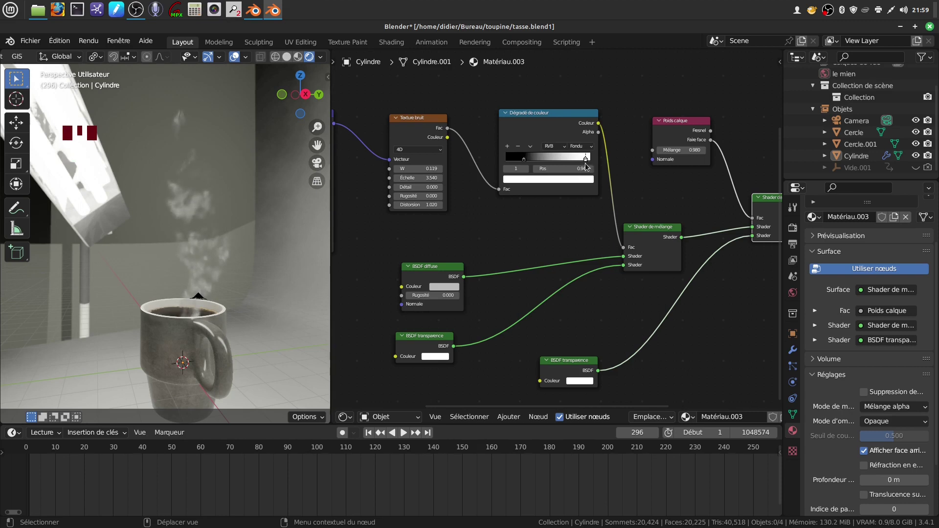
scroll(down, 3)
drag(471, 228, 193, 308)
scroll(up, 3)
scroll(up, 3)
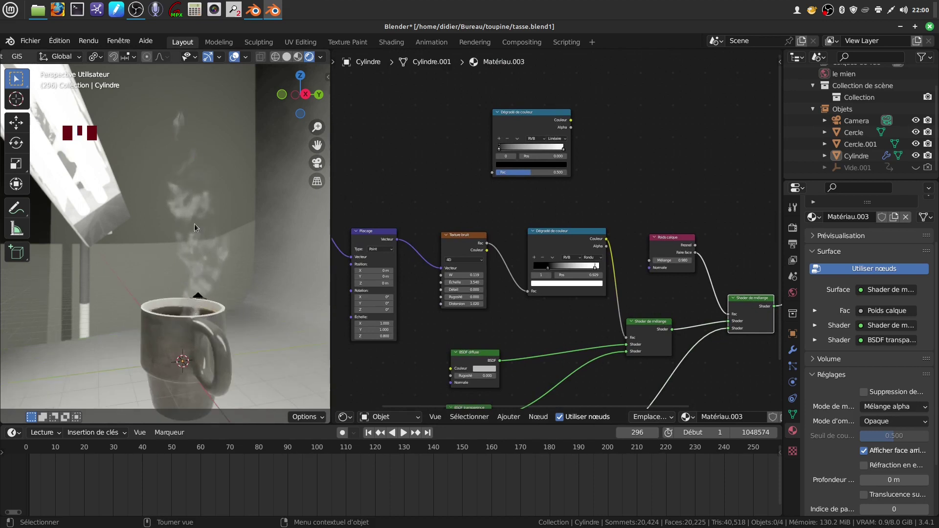
Step: Add a Separate XYZ node fed by the Texture Coordinate Generated output
scroll(down, 3)
middle_click(465, 187)
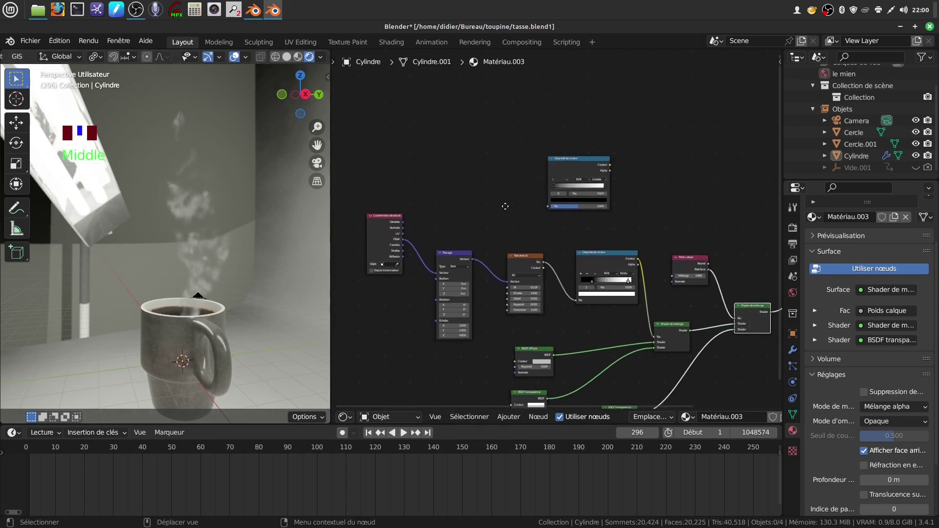
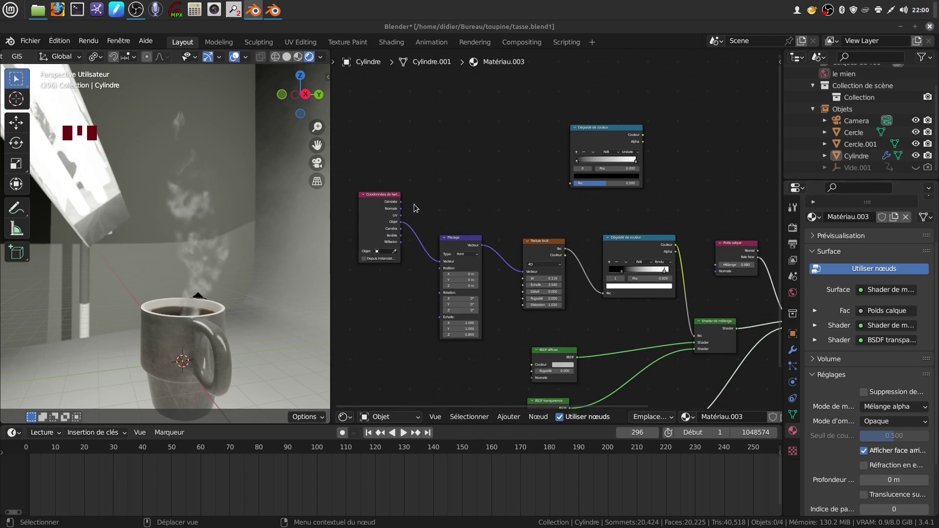
drag(508, 420, 528, 329)
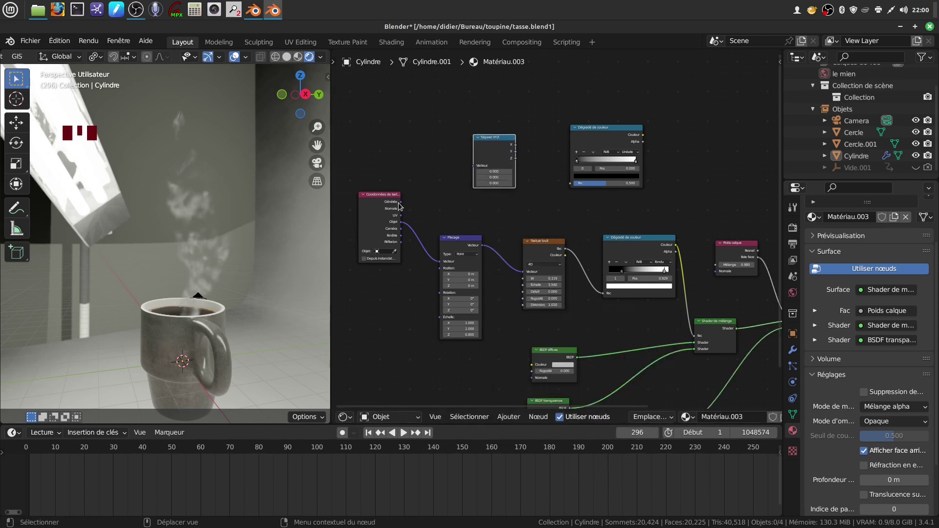
click(403, 206)
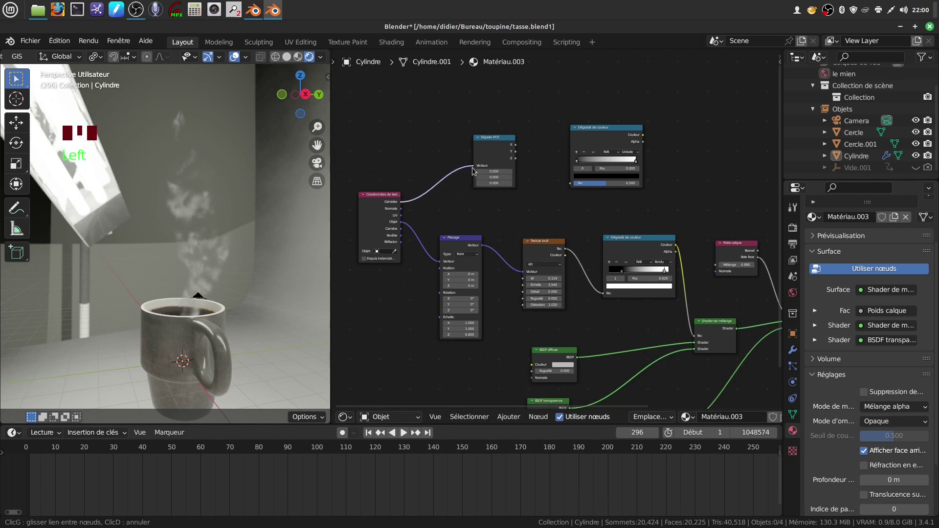
Step: Feed the Separate XYZ Z height into the top Color Ramp's factor
scroll(up, 3)
drag(536, 206, 478, 209)
click(478, 208)
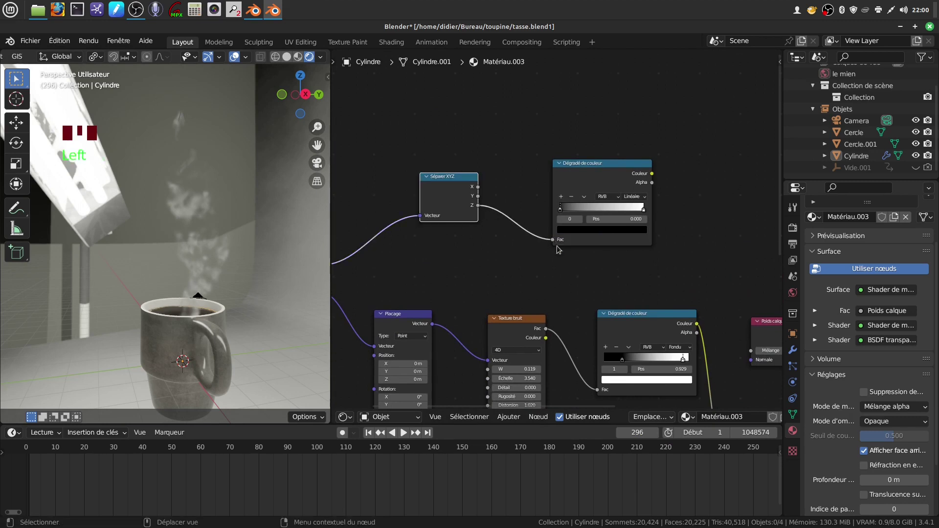
Step: Flip the height ramp to white at 0 and drag its black stop to 0.825
drag(610, 267, 497, 222)
drag(499, 221, 526, 223)
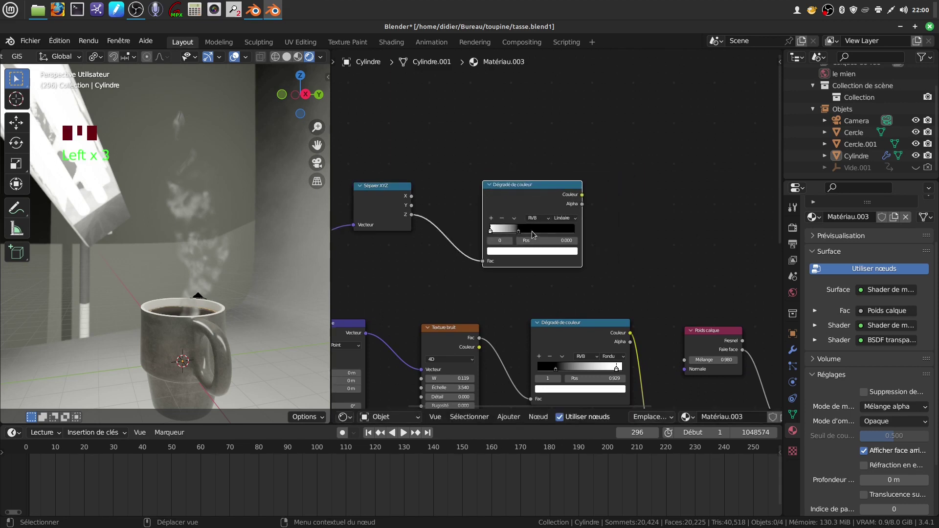
drag(525, 233, 577, 230)
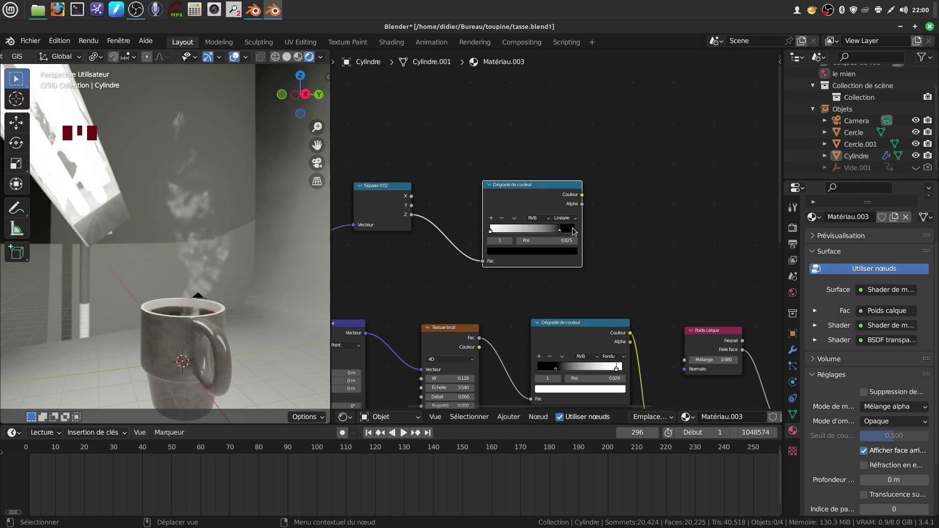
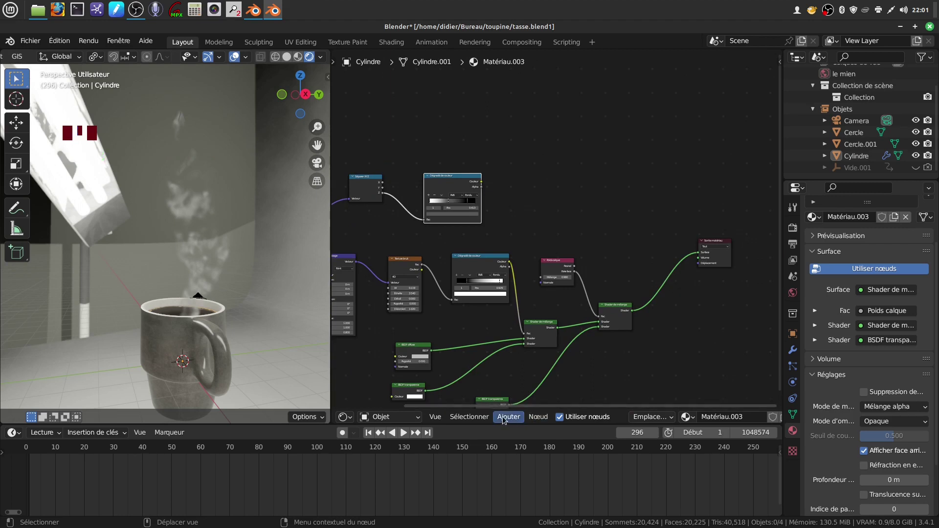
Step: Insert a third Mix Shader before the Material Output, old steam mix in its second input
drag(506, 419, 631, 263)
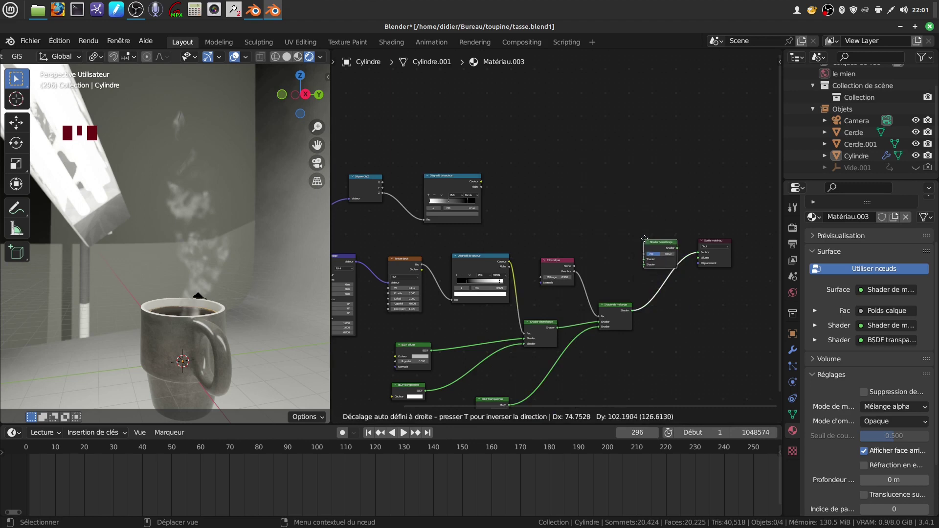
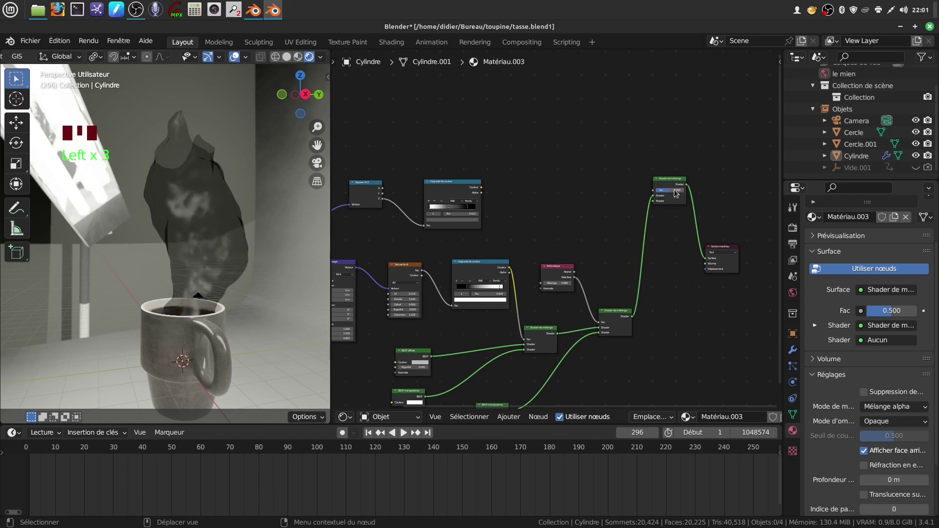
drag(681, 205, 659, 226)
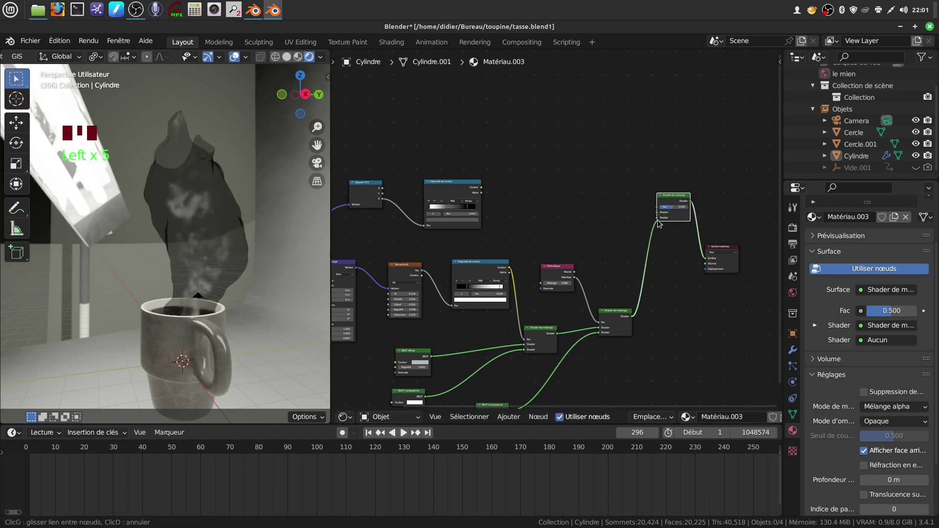
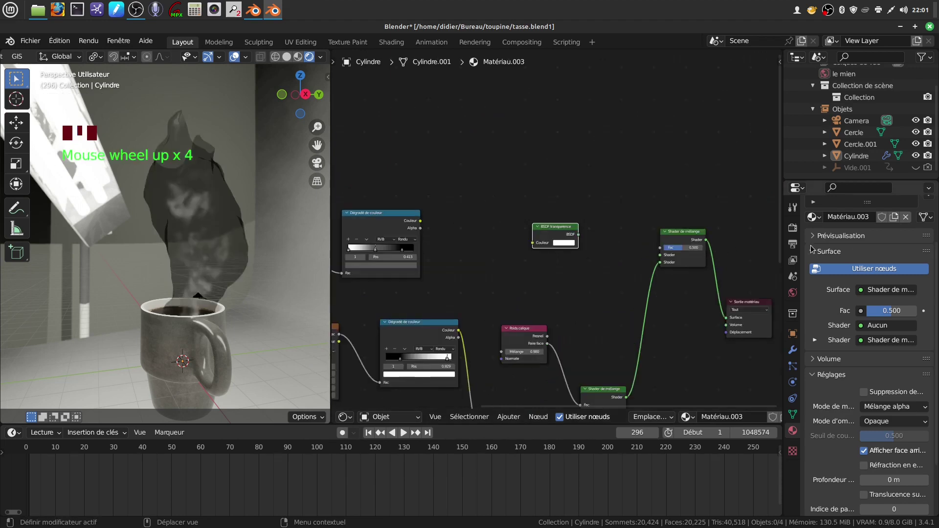
Step: Connect the new Transparent BSDF to the third Mix Shader's first shader input
click(505, 269)
drag(175, 276, 569, 306)
scroll(down, 3)
drag(570, 298, 591, 304)
scroll(up, 3)
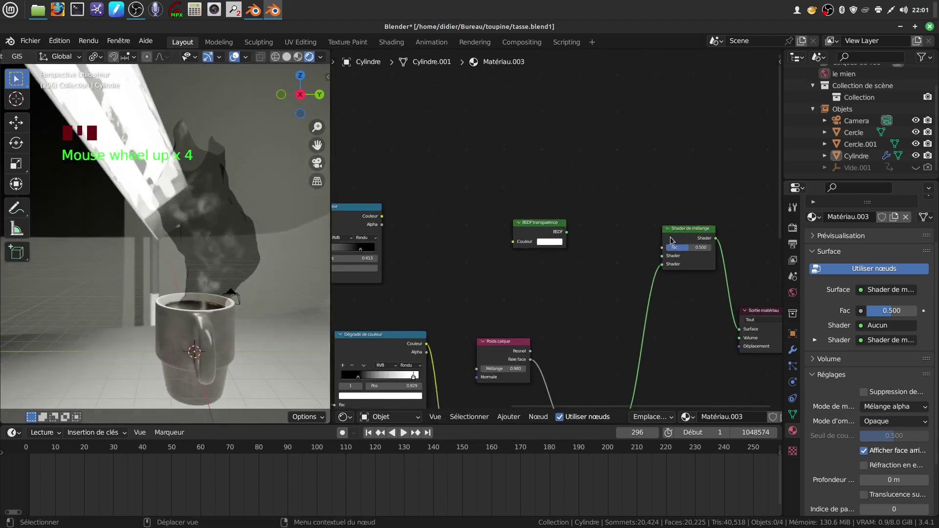
drag(690, 250, 582, 236)
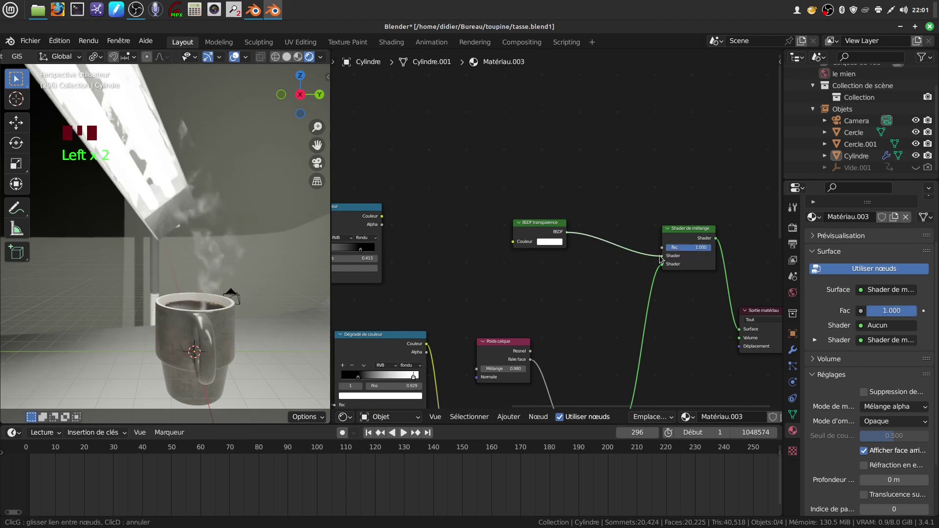
Step: Set the new mix factor to 1.000 and tidy the transparent and mix nodes' layout
drag(541, 232, 480, 234)
drag(480, 233, 454, 236)
scroll(down, 3)
drag(454, 236, 509, 253)
scroll(up, 3)
drag(504, 244, 731, 235)
drag(757, 299, 699, 240)
drag(700, 240, 378, 212)
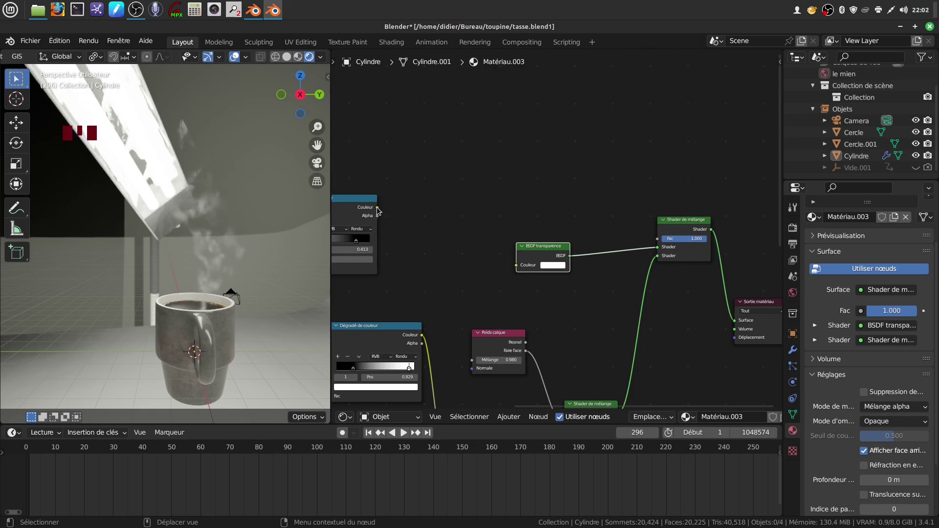
Step: Wire the height Color Ramp's colour output into the third Mix Shader factor
click(381, 210)
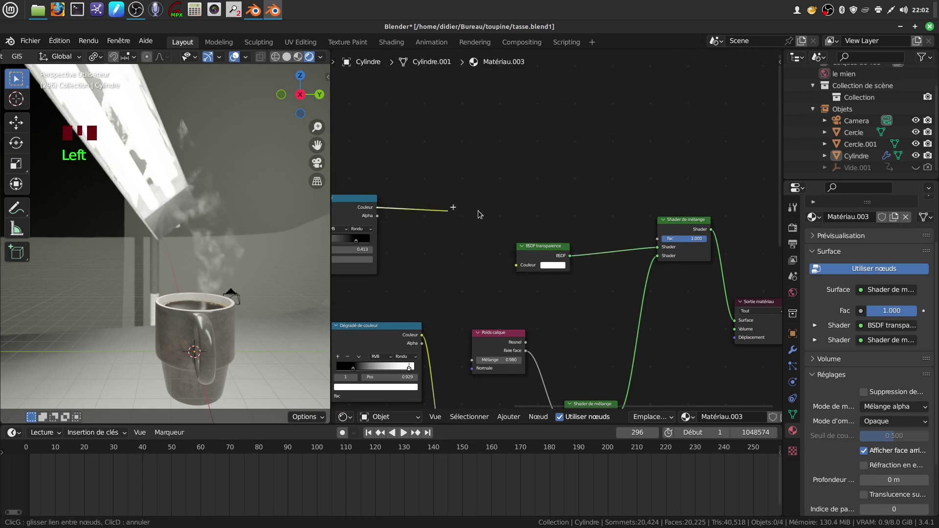
drag(456, 271, 707, 242)
scroll(up, 3)
scroll(down, 3)
drag(242, 246, 551, 281)
scroll(up, 3)
Step: Reshape the height ramp stops to about 0.24 and 0.78 so steam fades toward the top
drag(549, 270, 575, 260)
drag(546, 234, 508, 234)
drag(506, 232, 531, 230)
drag(571, 232, 587, 230)
drag(594, 233, 255, 278)
drag(254, 279, 292, 272)
scroll(down, 3)
drag(262, 242, 268, 258)
scroll(up, 3)
drag(237, 258, 249, 214)
scroll(down, 3)
drag(230, 215, 574, 232)
drag(574, 233, 561, 234)
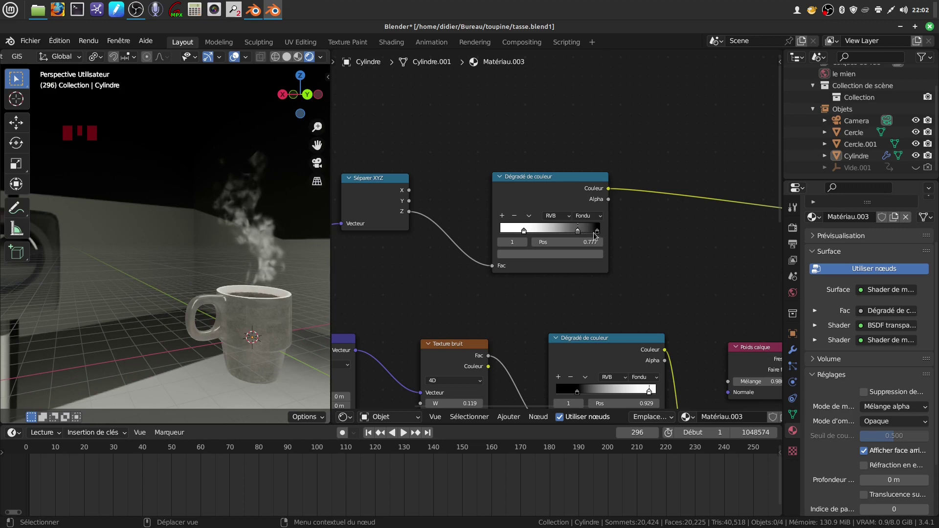
drag(597, 234, 520, 231)
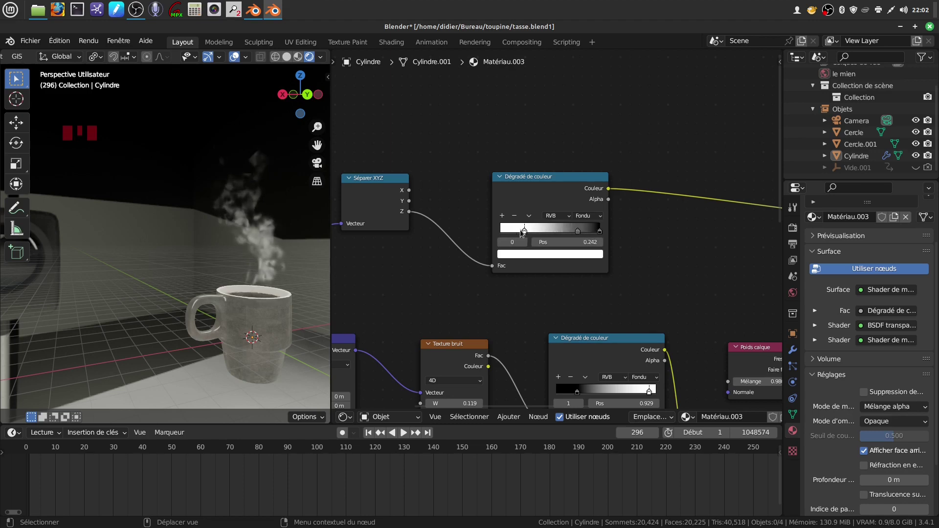
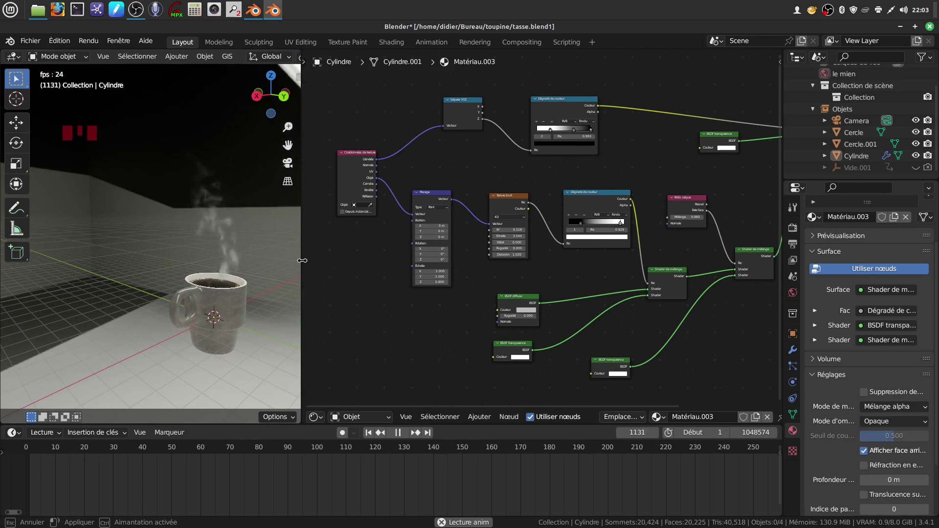
Step: Orbit and zoom around the mug during playback to watch the steam rise and fade
scroll(up, 3)
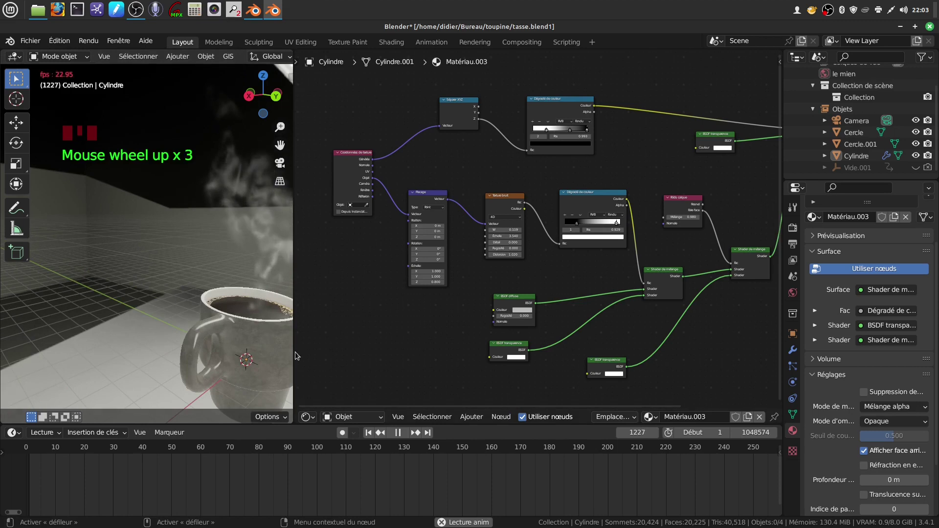
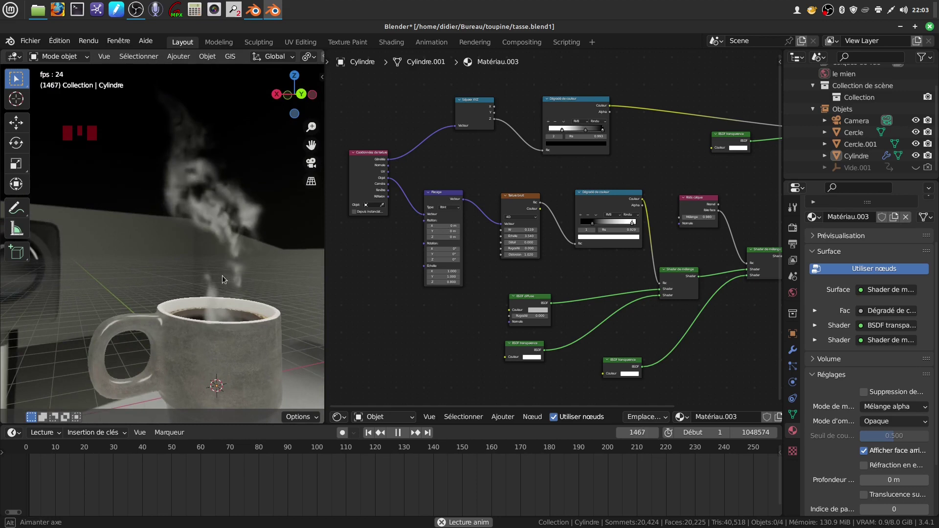
scroll(down, 3)
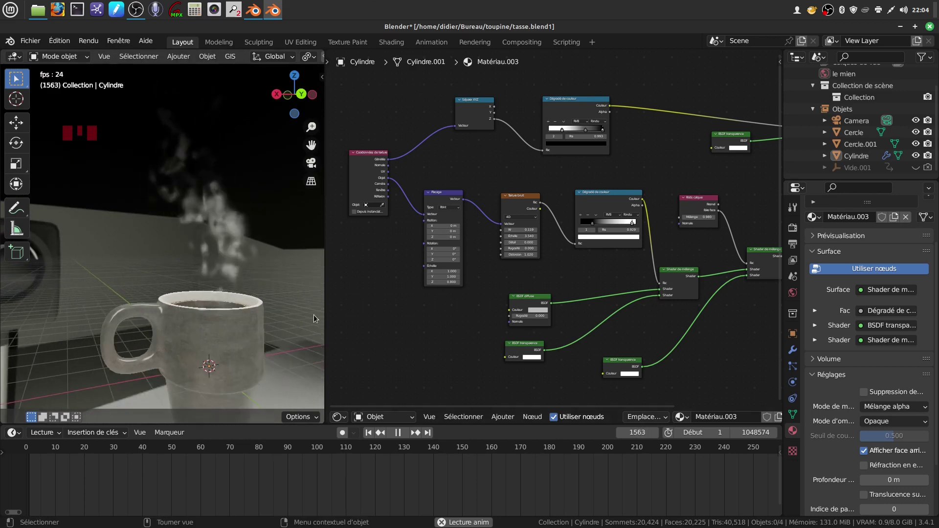
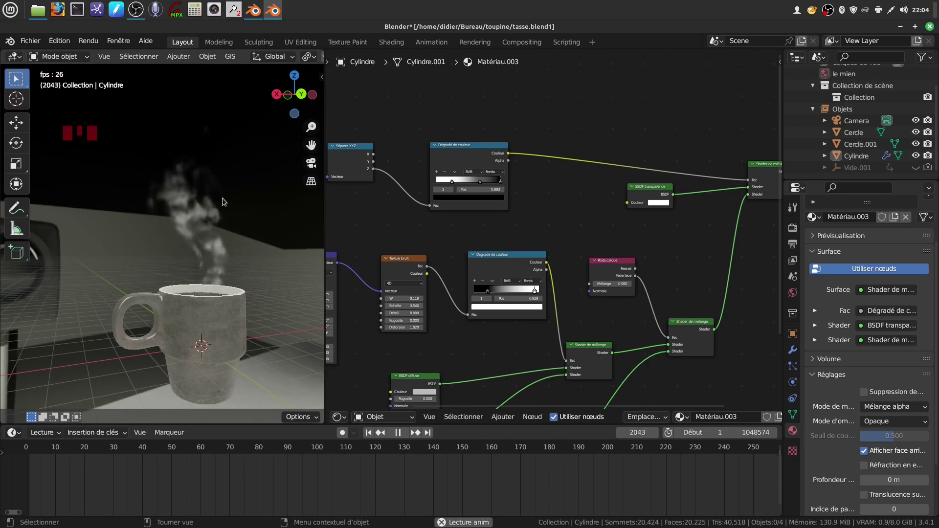
drag(237, 196, 174, 122)
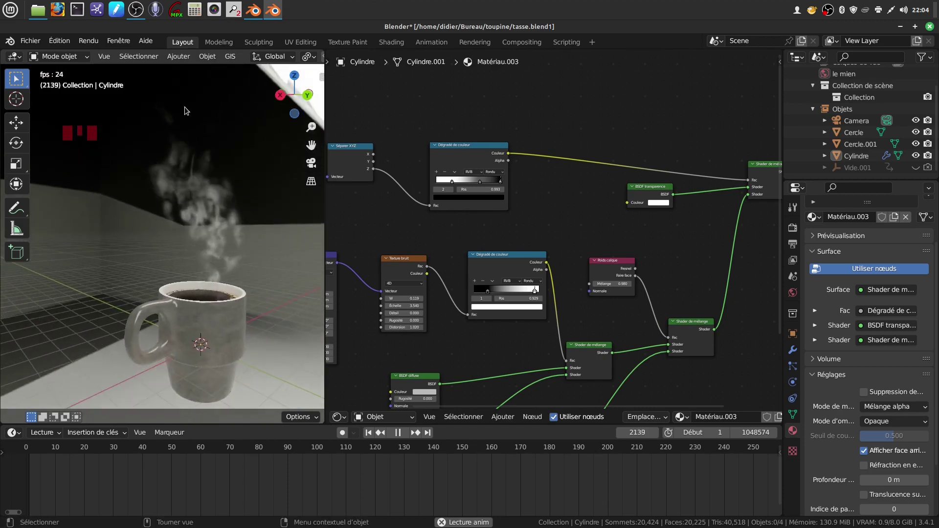
drag(238, 173, 19, 434)
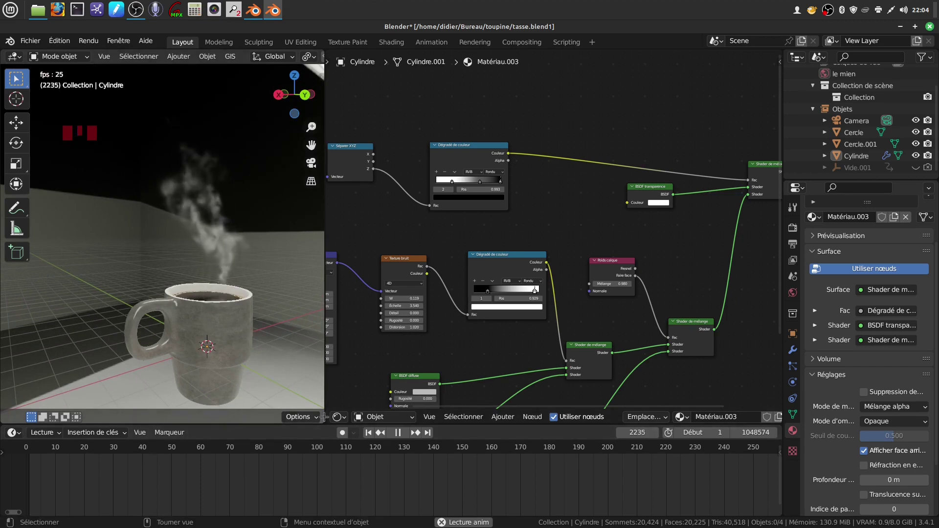
drag(403, 435, 465, 269)
scroll(down, 3)
Step: Frame and recentre the whole steam node tree in the Node Editor
middle_click(606, 280)
scroll(down, 3)
scroll(down, 3)
drag(392, 245, 426, 355)
scroll(up, 3)
drag(416, 339, 765, 284)
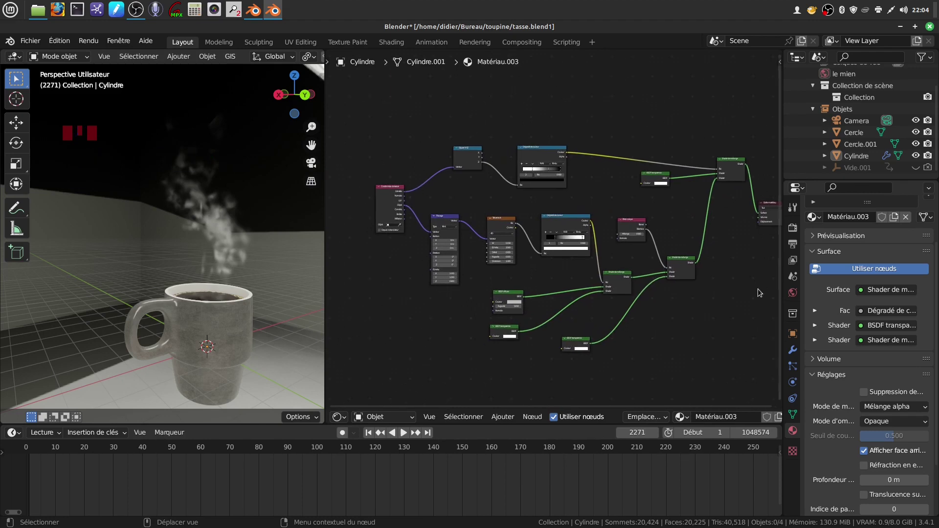
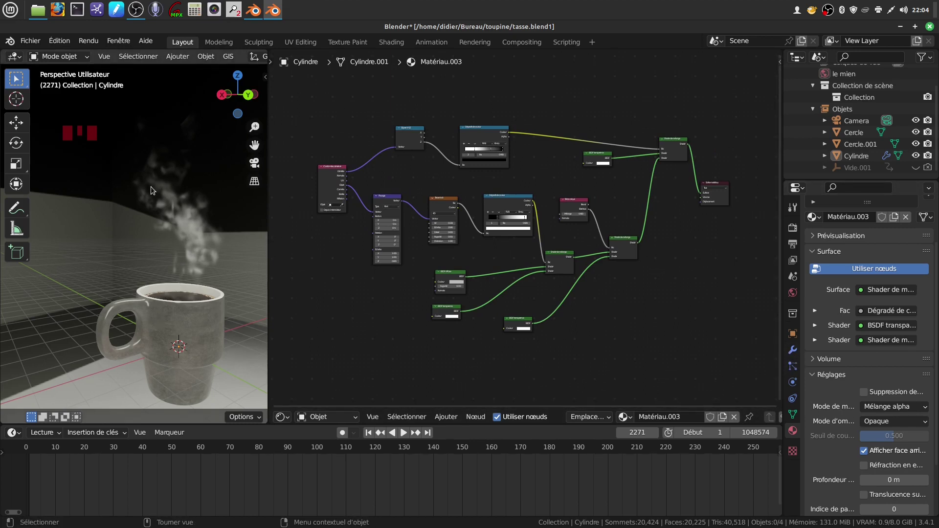
Step: Select the steam cylinder object above the mug in the 3D viewport
scroll(up, 3)
scroll(down, 3)
scroll(down, 3)
click(203, 255)
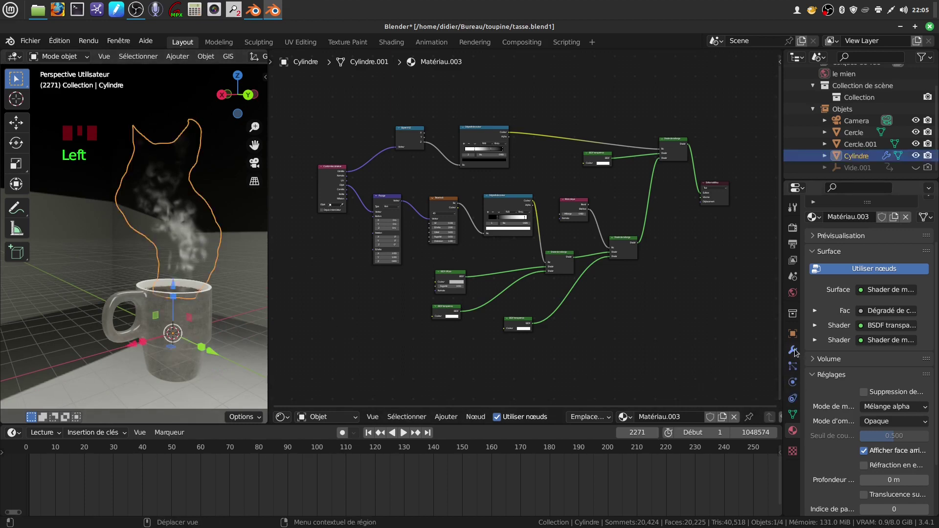
Step: Show Cylindre's Subdivision Surface and Displace modifiers, then deselect the object
click(792, 352)
scroll(up, 3)
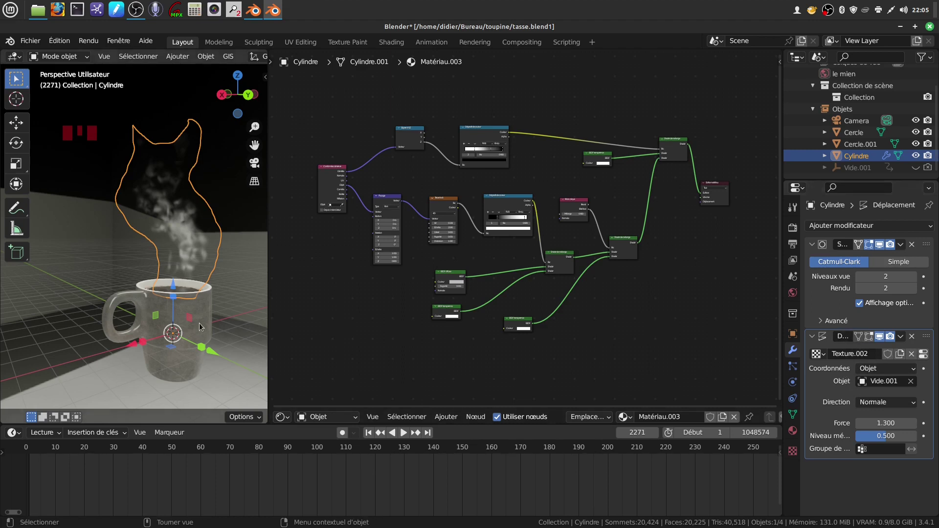
click(240, 285)
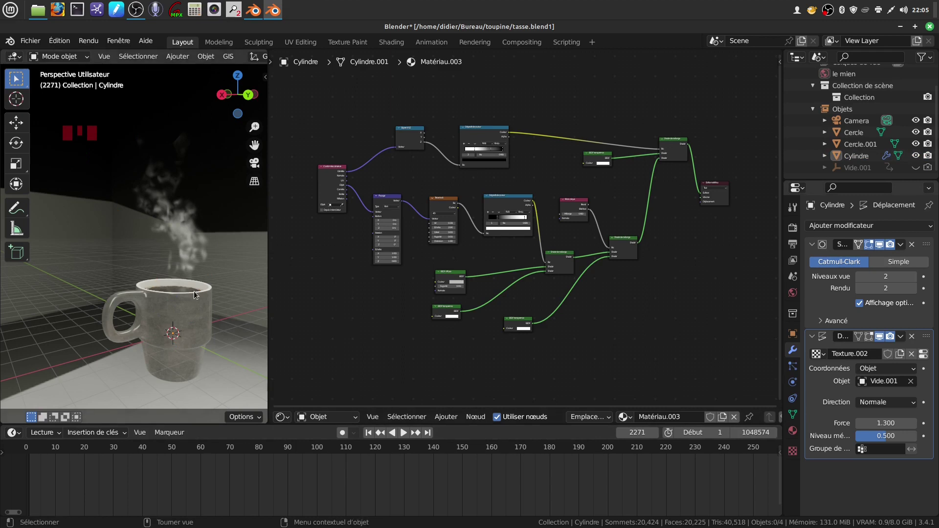
Step: Enlarge the Node Editor area to display the complete Matériau.003 steam node tree
scroll(up, 3)
scroll(up, 3)
drag(533, 253, 283, 273)
scroll(down, 3)
drag(328, 282, 622, 369)
scroll(up, 3)
drag(628, 352, 590, 327)
scroll(down, 3)
scroll(down, 3)
scroll(up, 3)
drag(631, 336, 288, 283)
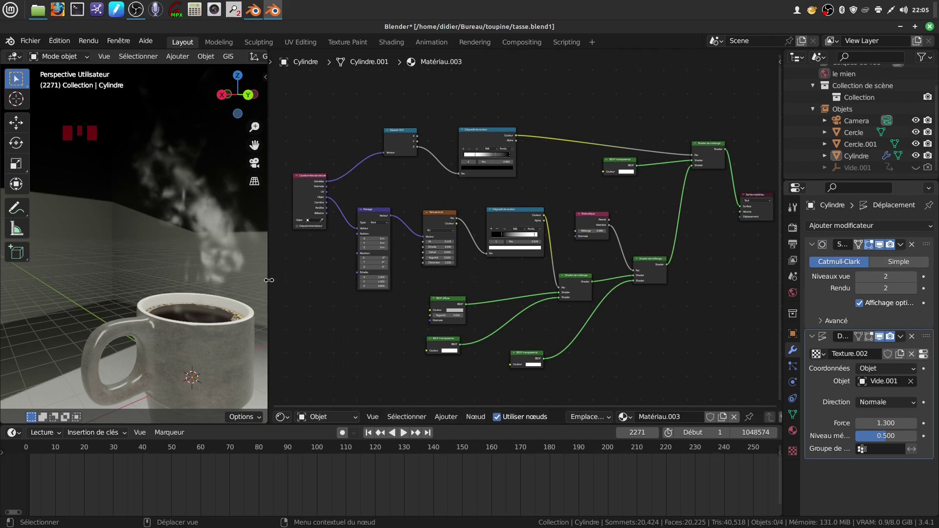